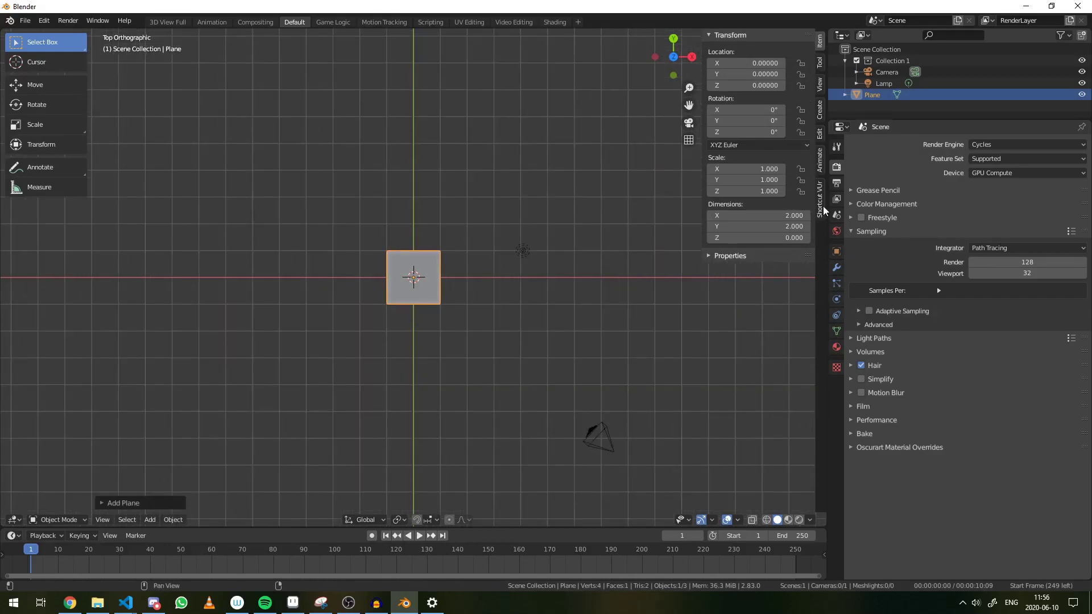
Step: Enable move snapping, shift the plane right along X and add a Mesh Circle at the centre
click(824, 49)
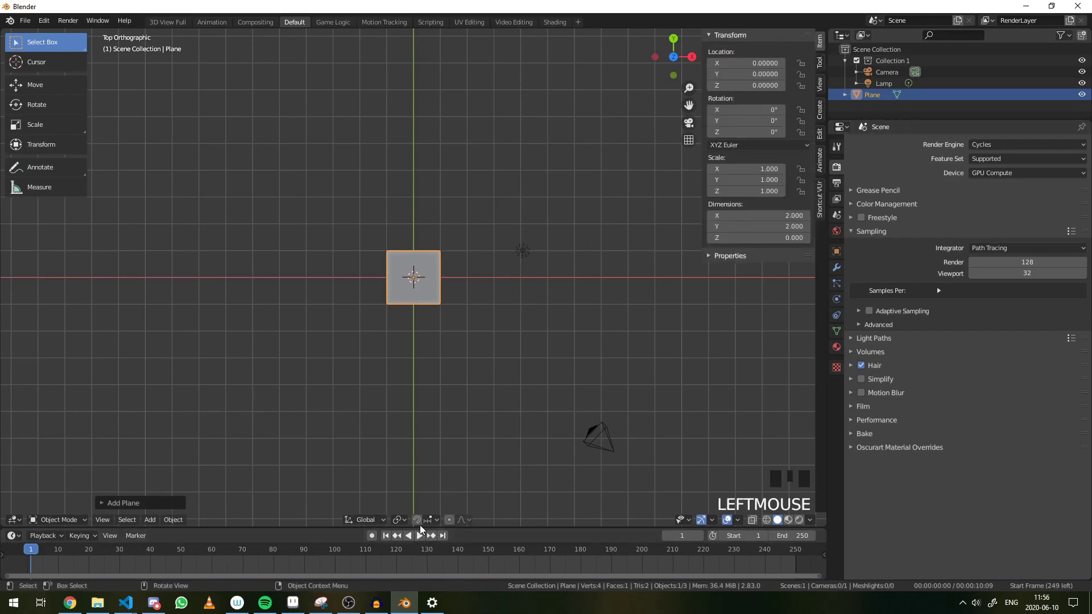
click(422, 524)
key(g)
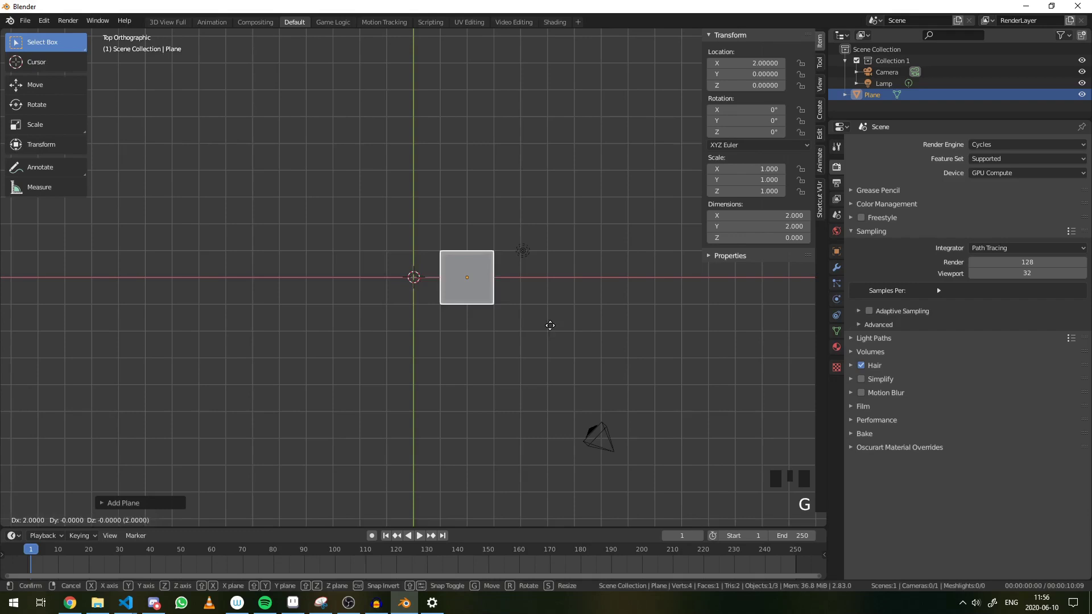
key(shift+a)
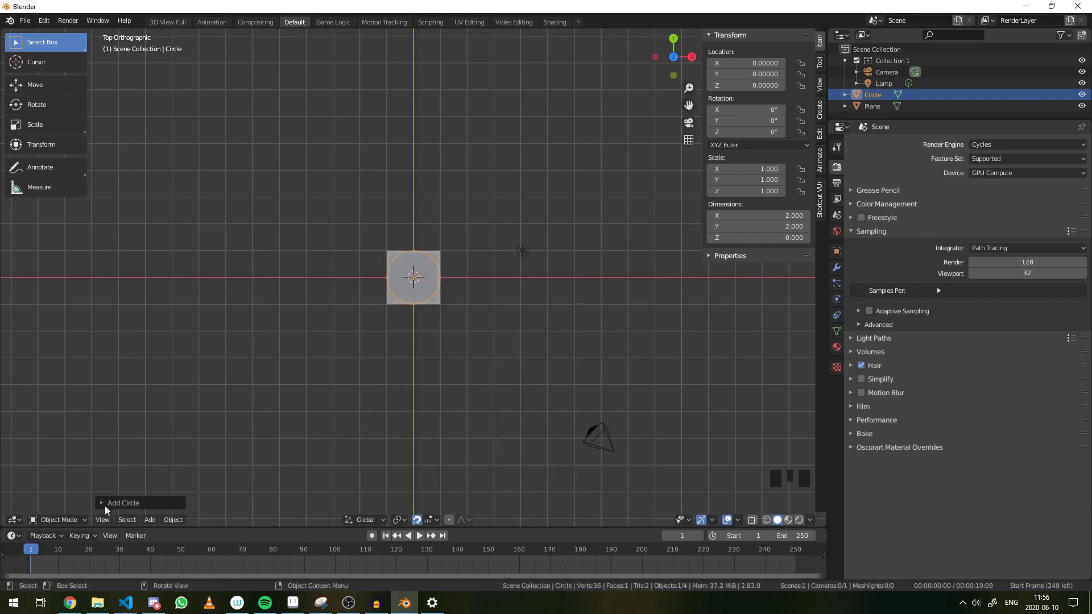
drag(108, 508, 511, 363)
scroll(up, 3)
click(486, 347)
Step: Move circle and plane left together by 3 on X, then shift the plane further to X -6
key(g)
scroll(down, 3)
click(420, 314)
key(g)
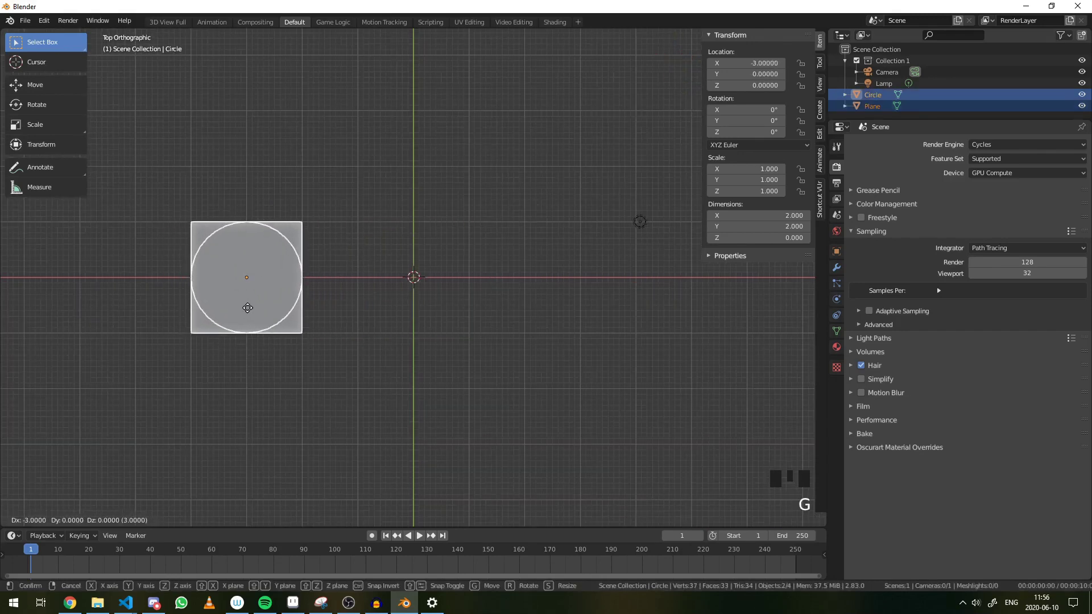
scroll(down, 3)
key(g)
click(359, 292)
key(g)
key(shift+a)
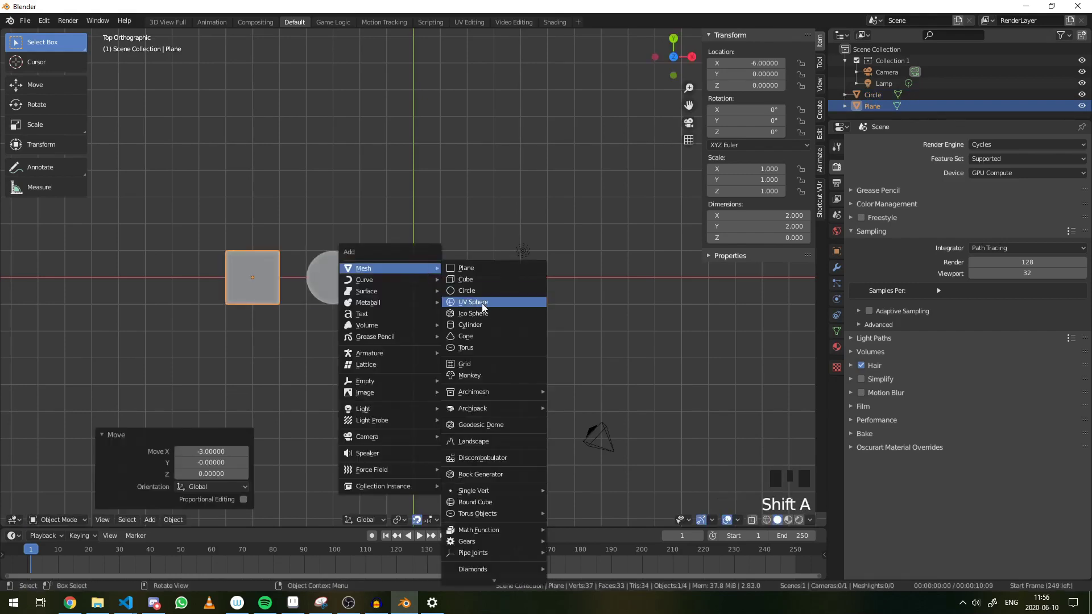
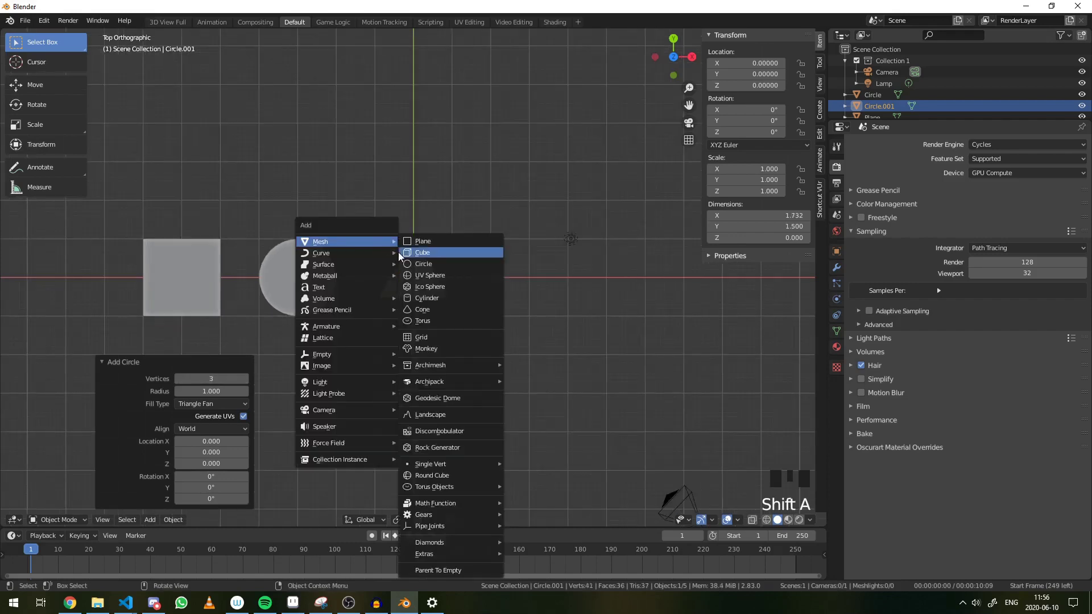
Step: Move the triangle right of centre along X and add another circle mesh for the next polygon
key(g)
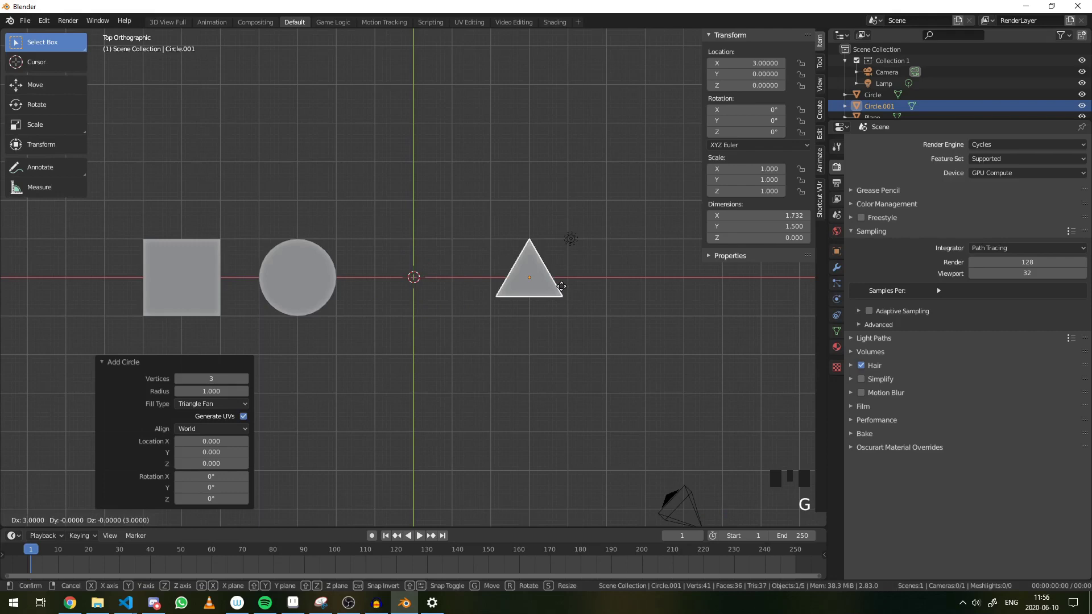
scroll(down, 3)
key(shift+a)
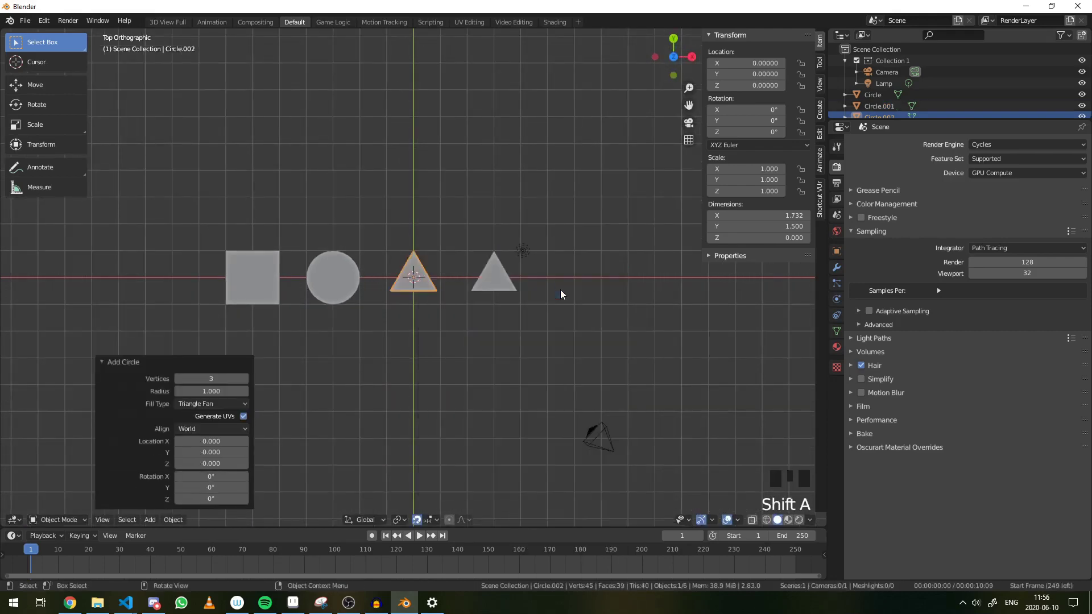
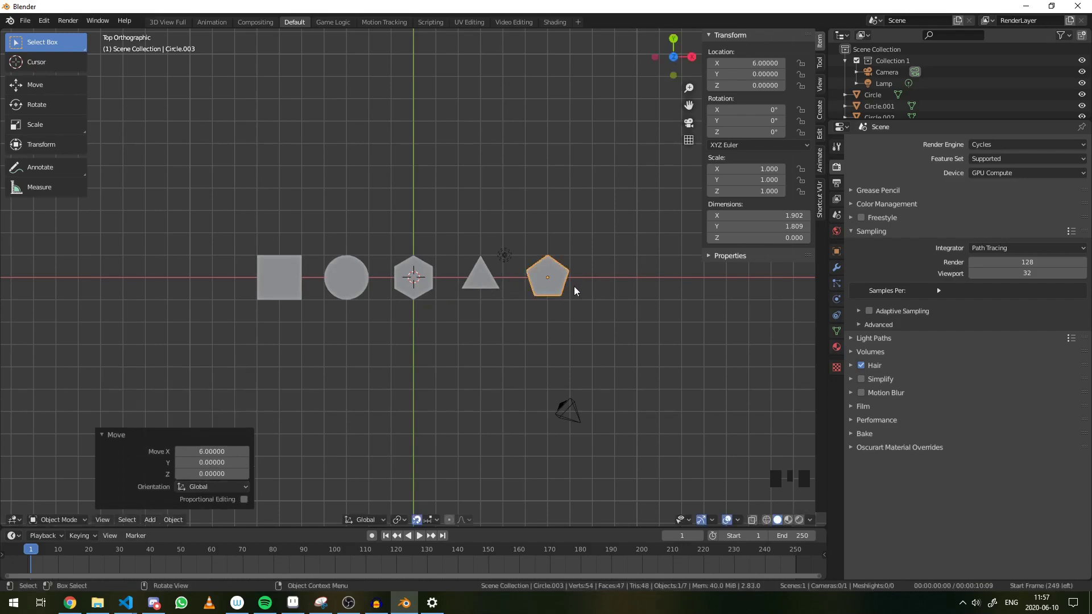
scroll(up, 3)
Step: Edit the pentagon copy into a five-pointed star by scaling alternate vertices inward, ending the row at X 9
key(Tab)
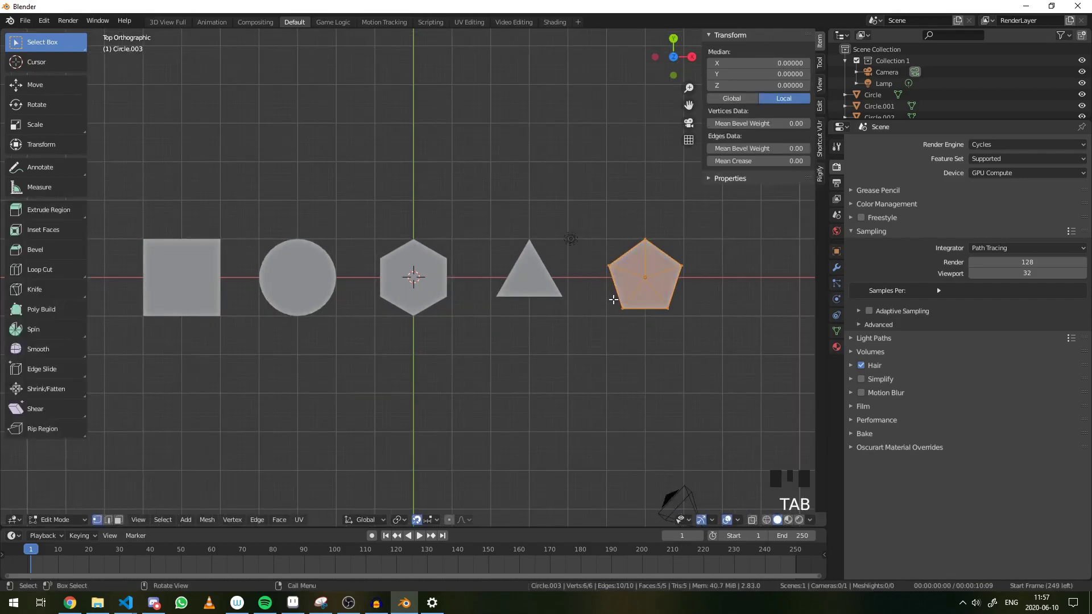
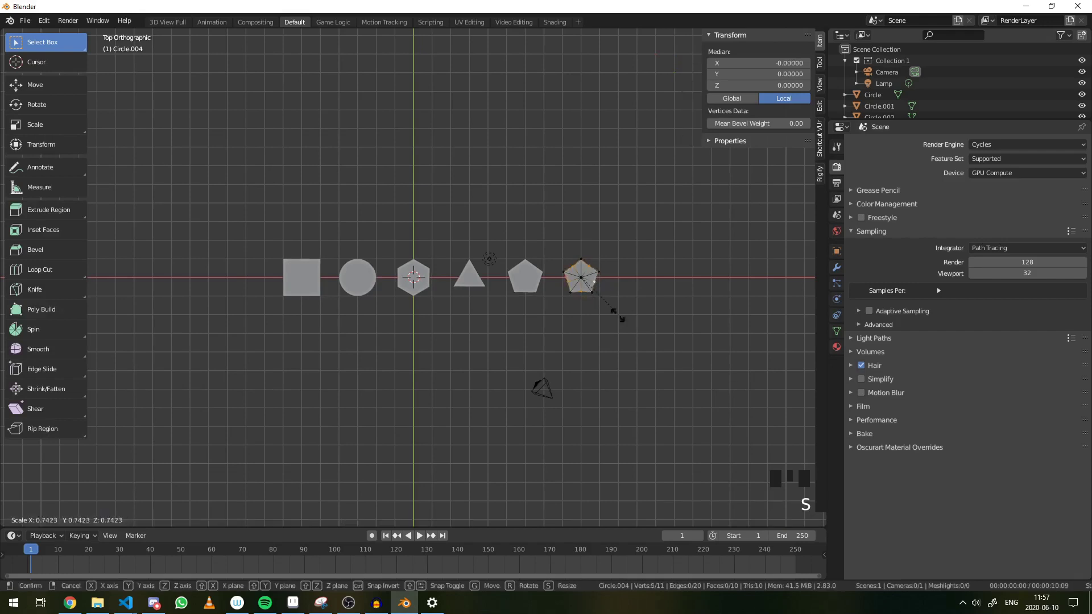
key(Tab)
key(Tab)
key(s)
key(Tab)
key(a)
click(472, 287)
scroll(up, 3)
scroll(down, 3)
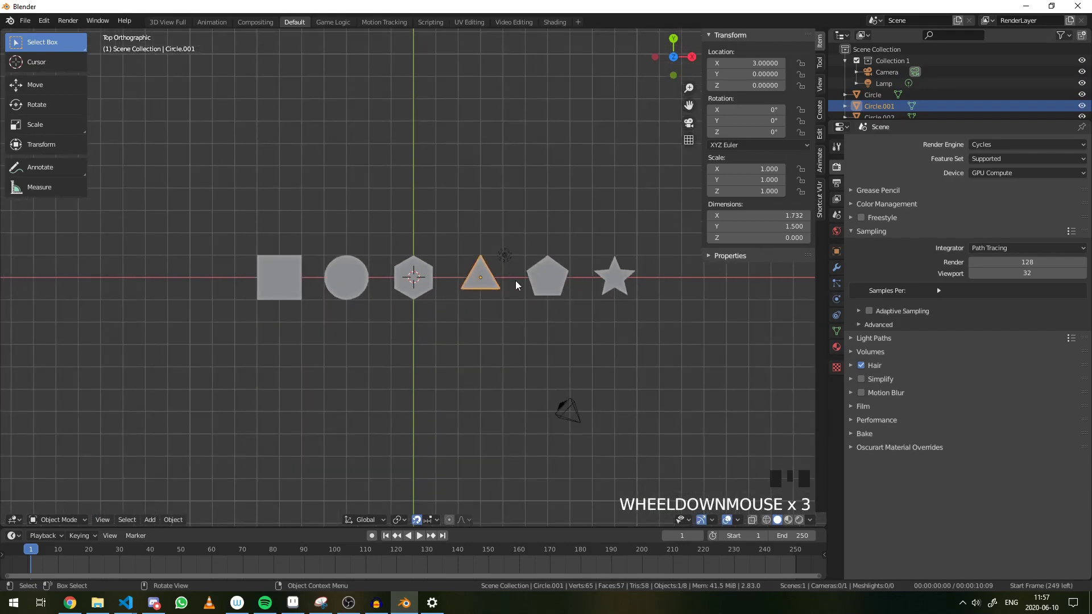
Step: Nudge the triangle down to Y -0.2 so it sits centred in the row
key(g)
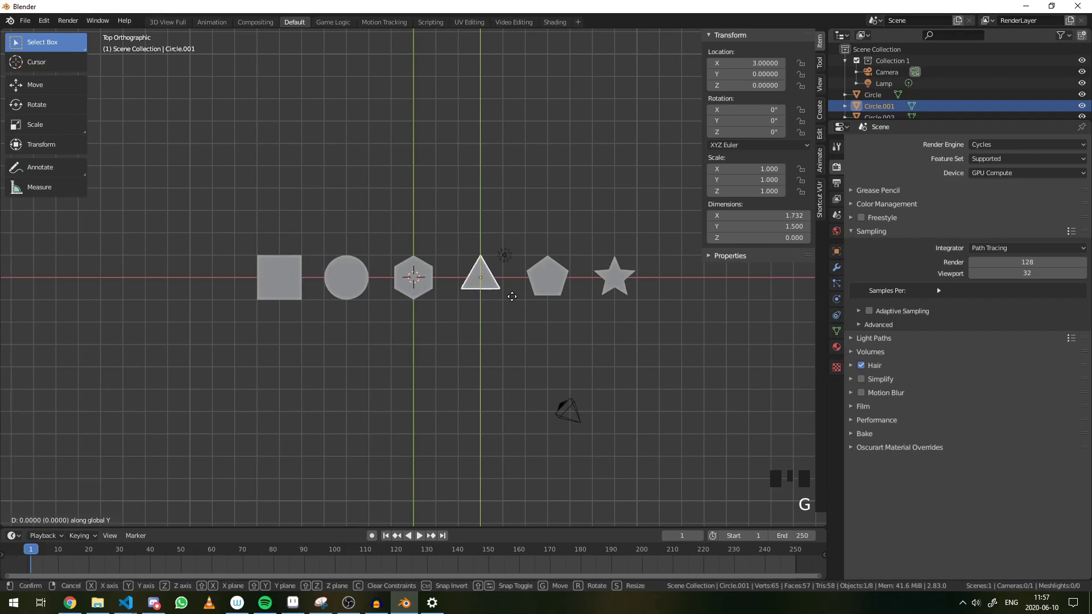
key(a)
key(a)
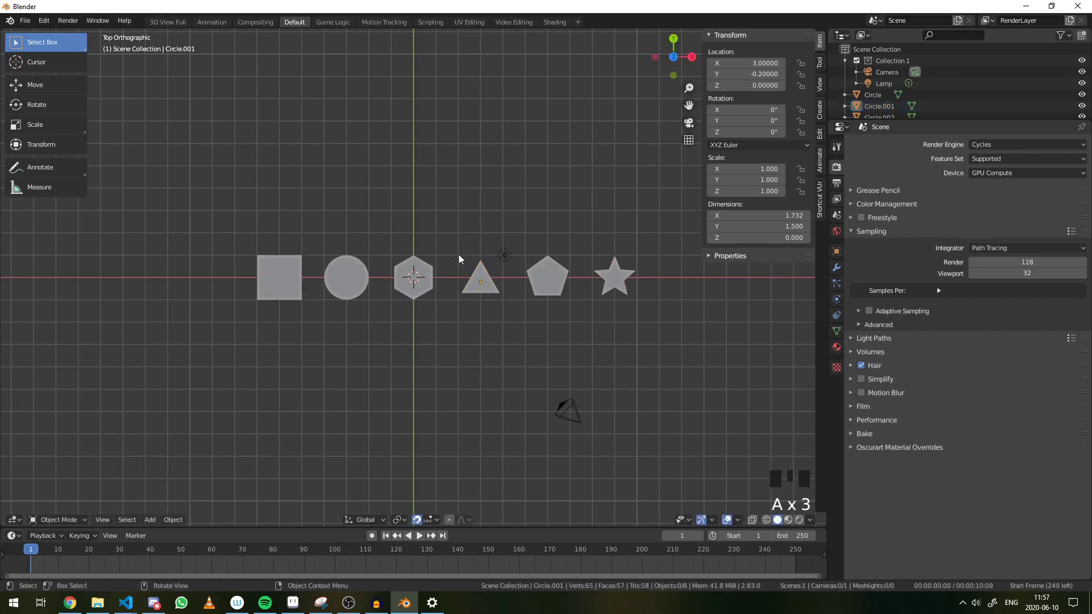
key(b)
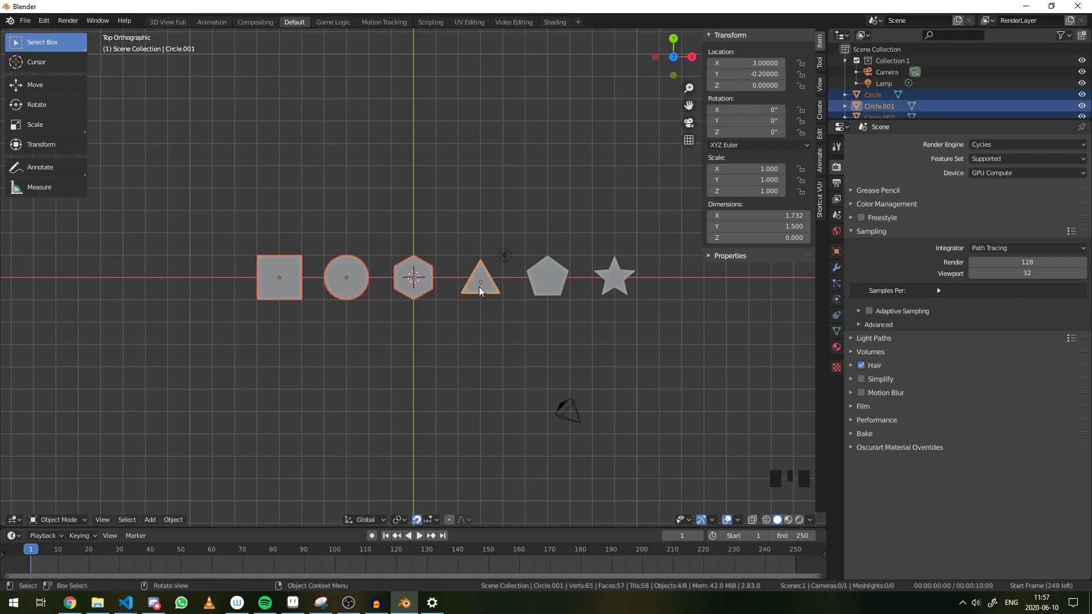
key(a)
key(a)
Step: Delete the lamp from the scene, leaving seven objects, and reselect the square plane
click(504, 255)
key(x)
click(294, 291)
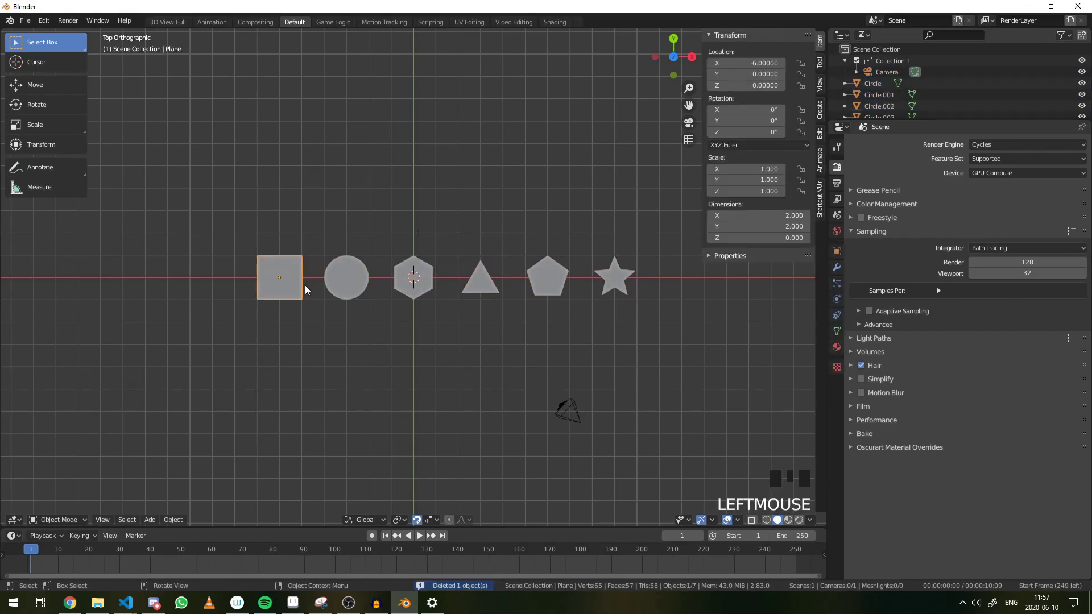
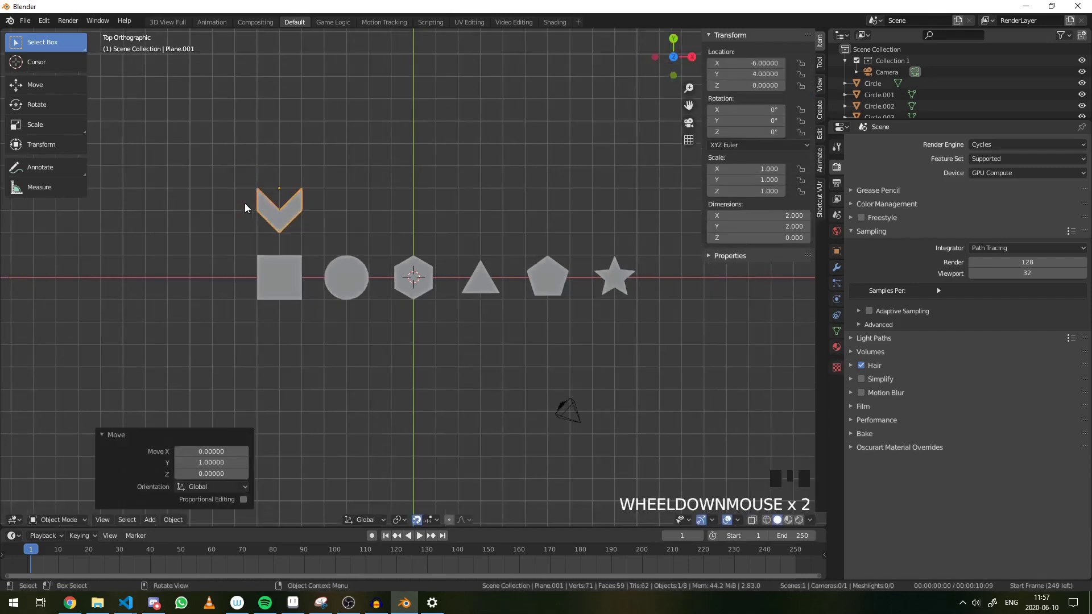
Step: Duplicate the square and loop-cut then delete vertices to form an L-shaped chevron piece
click(288, 308)
key(shift+d)
key(Tab)
key(ctrl+r)
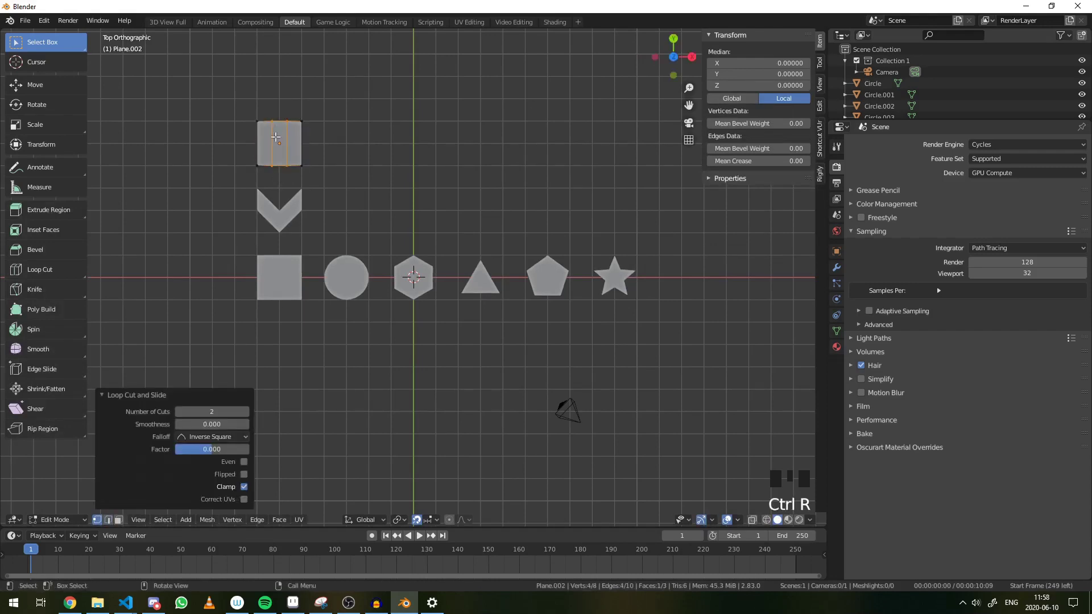
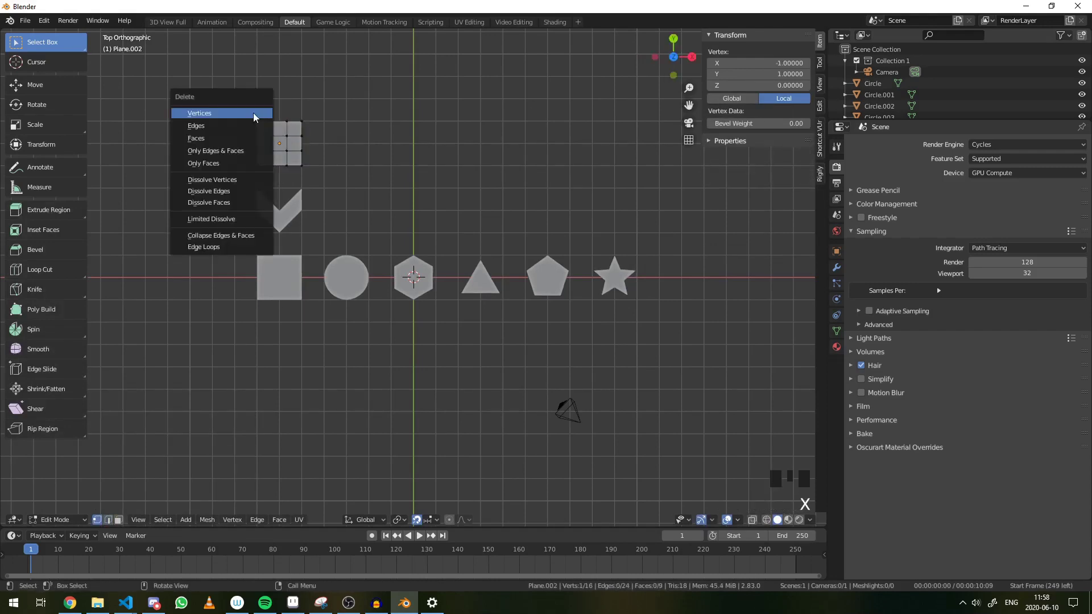
key(b)
key(x)
key(Tab)
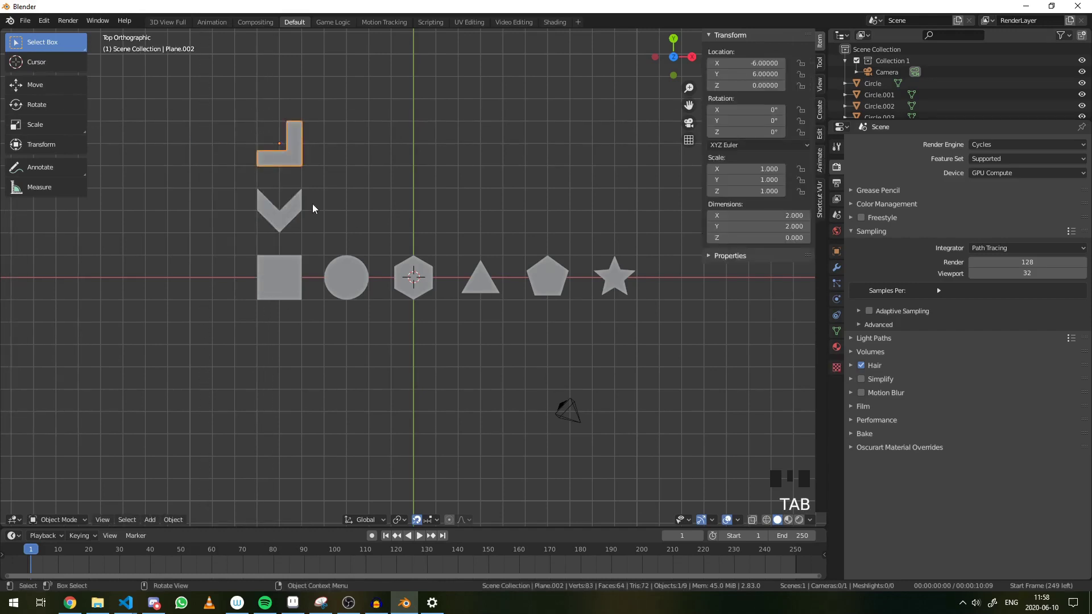
Step: Rotate the upper chevron to exactly -45 degrees, then duplicate the bottom square upward toward Y 9
key(r)
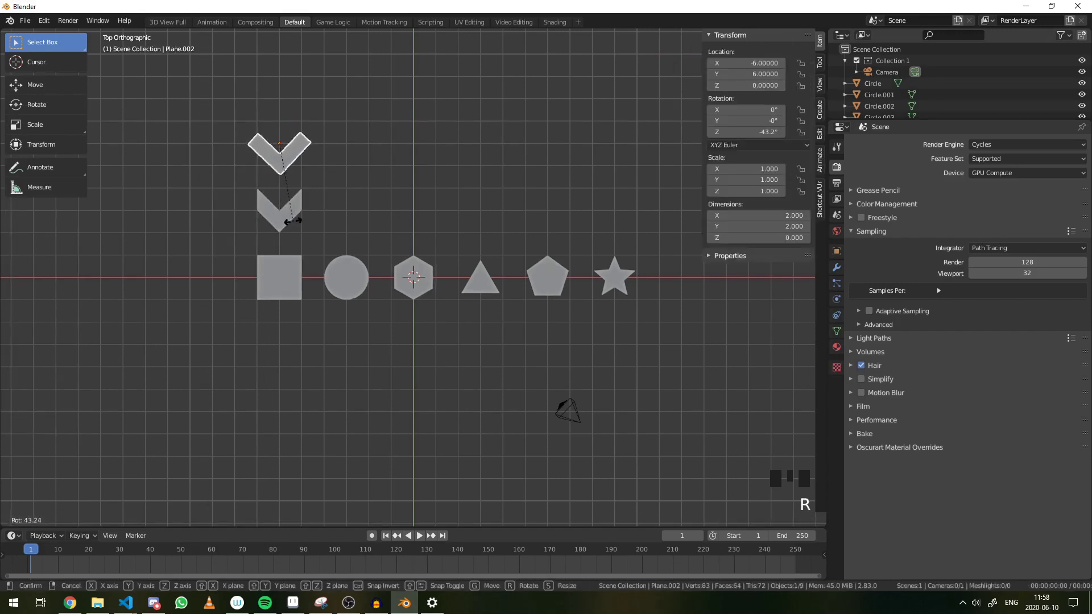
key(a)
key(a)
click(301, 153)
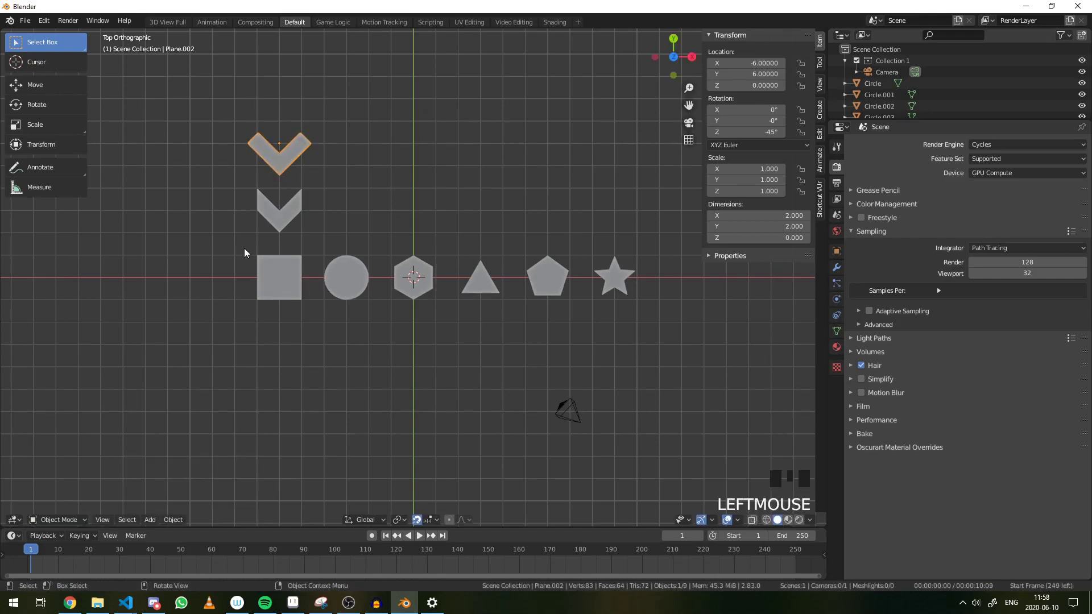
click(285, 287)
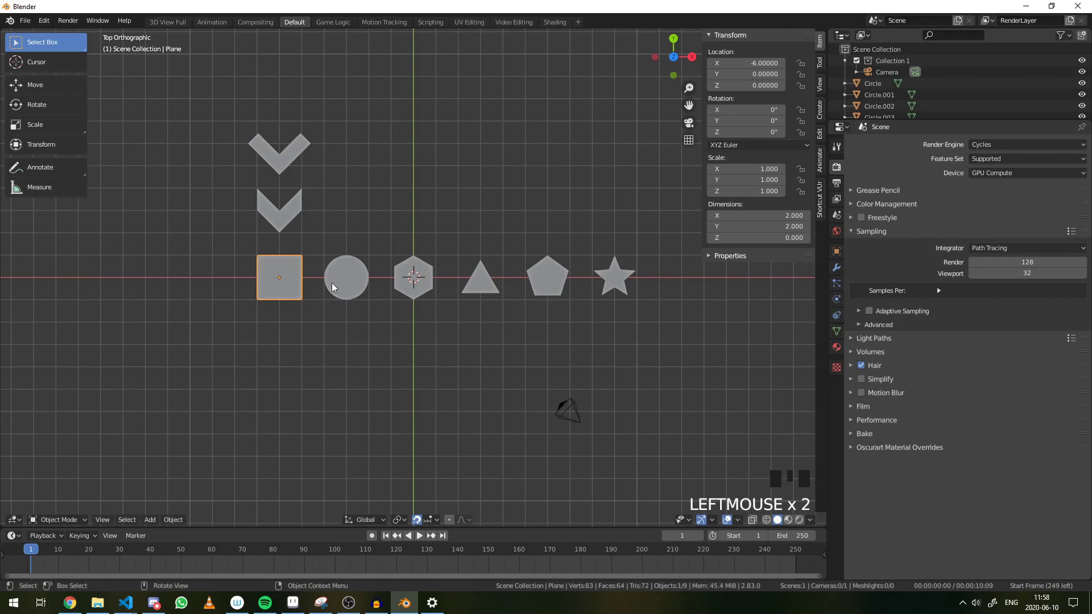
key(shift+d)
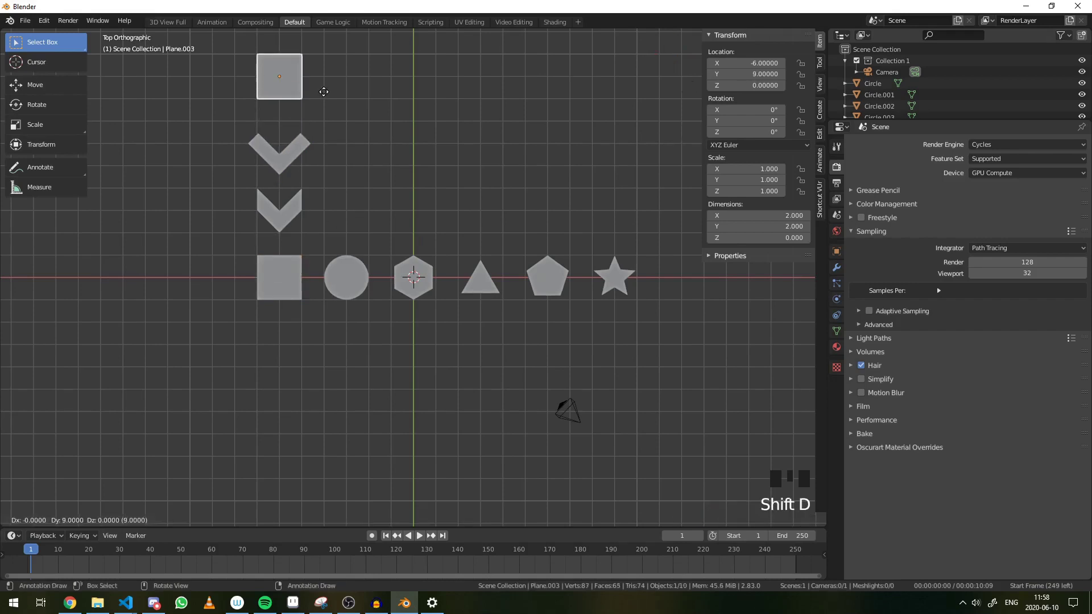
Step: Enter mesh editing on the square copy at Y 9 to begin insetting its face
key(Tab)
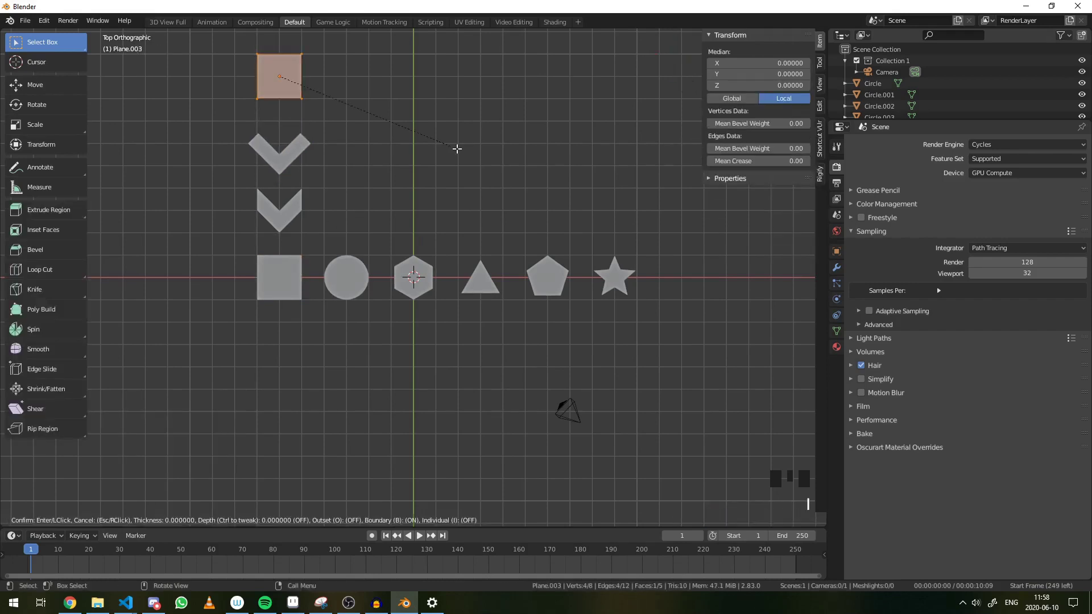
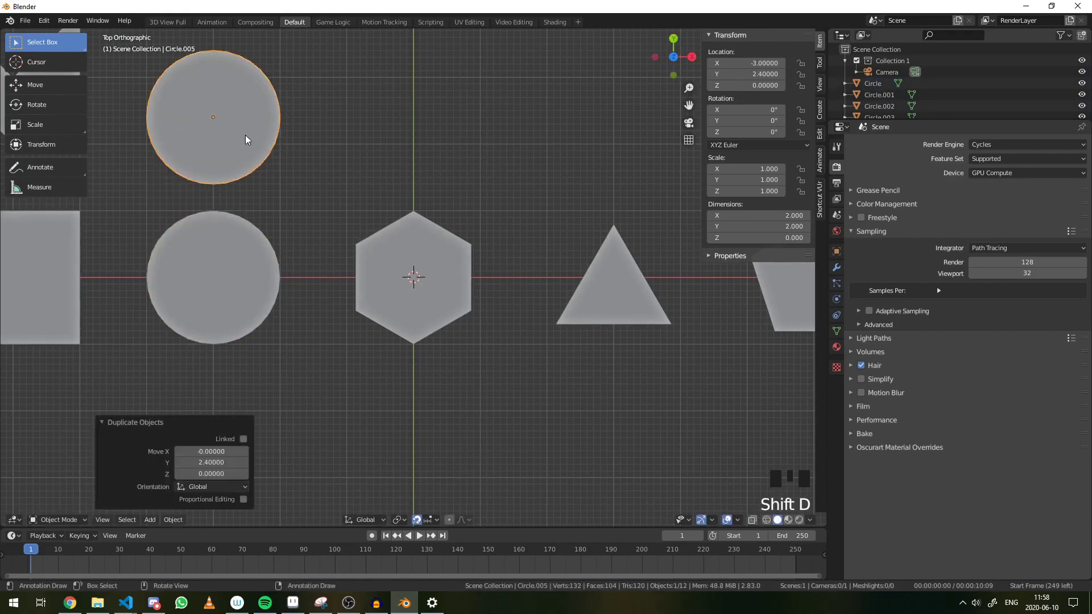
Step: Inset and delete circle-copy faces to form a thick ring, then duplicate the ring upward
key(Tab)
key(i)
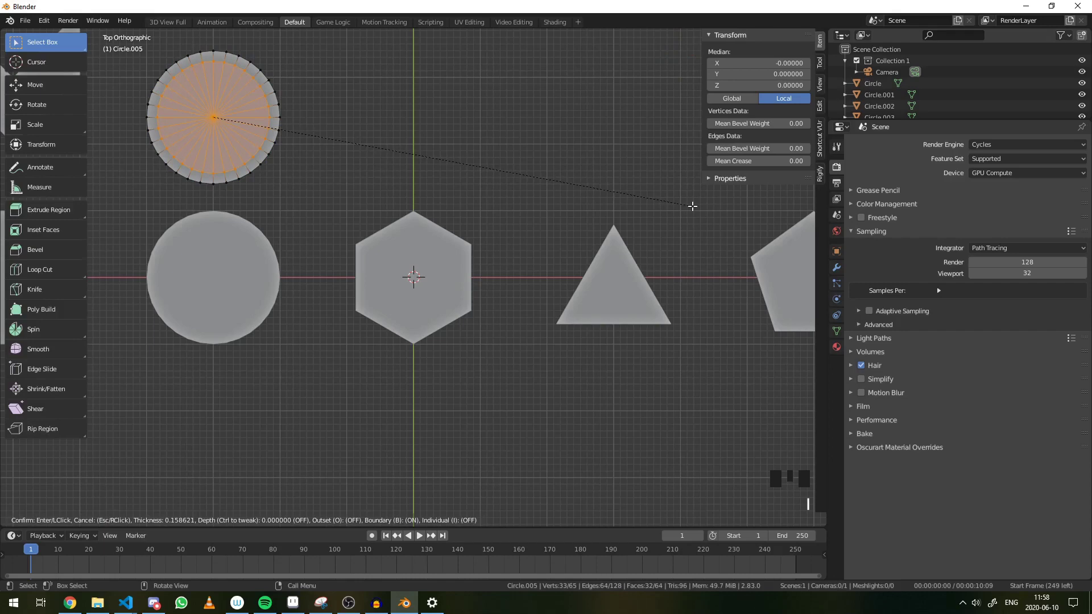
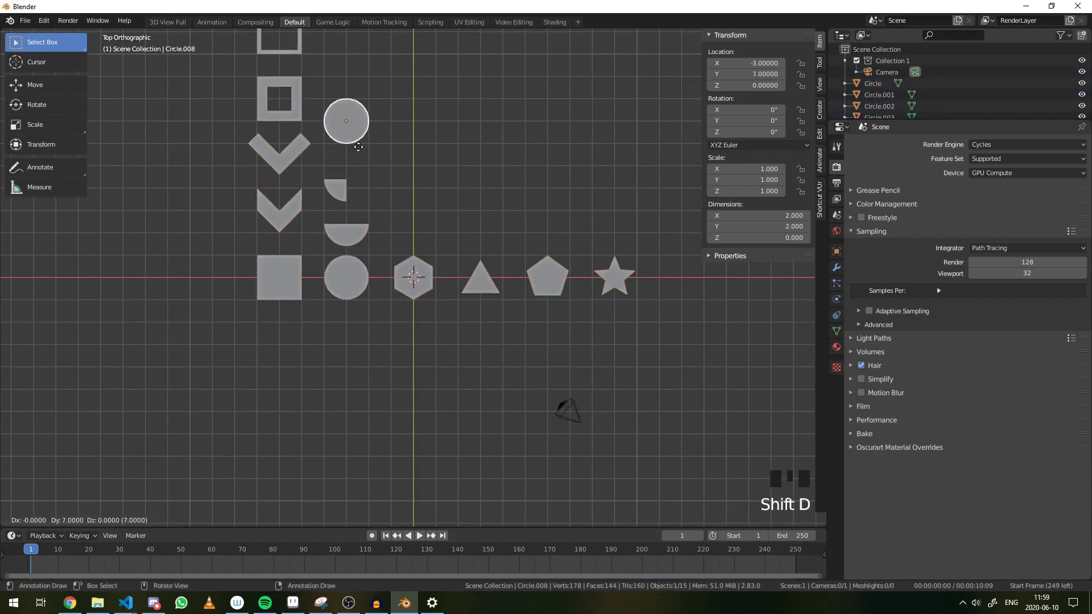
key(Tab)
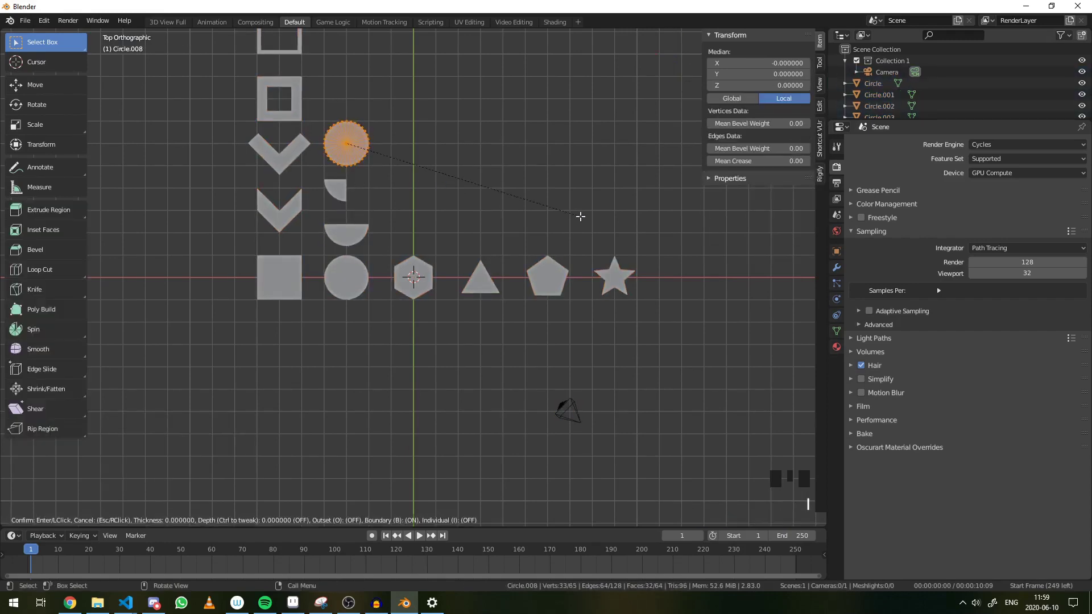
key(x)
key(Tab)
key(shift+d)
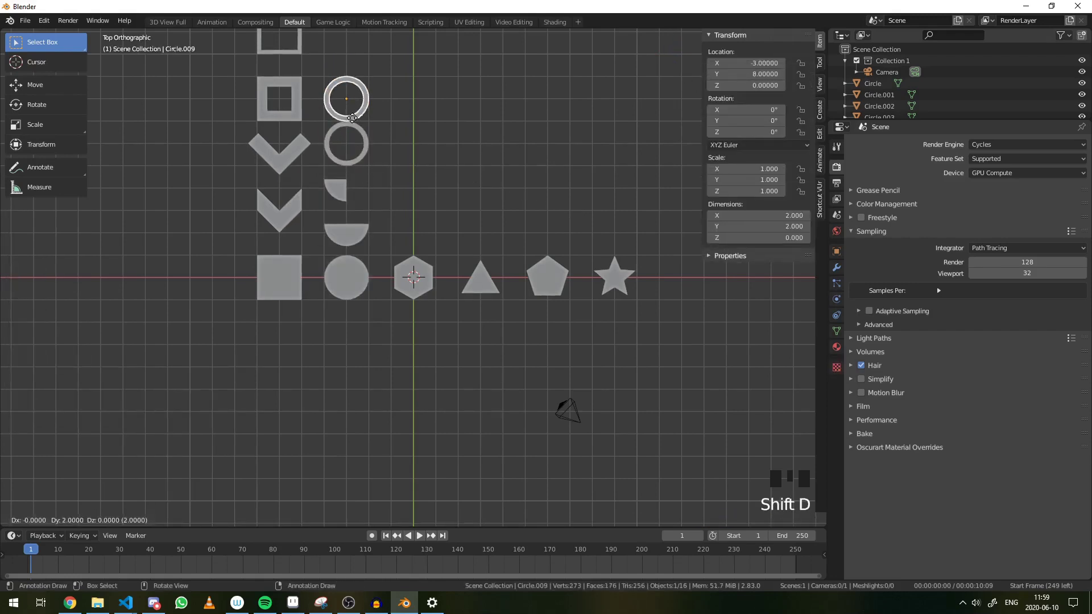
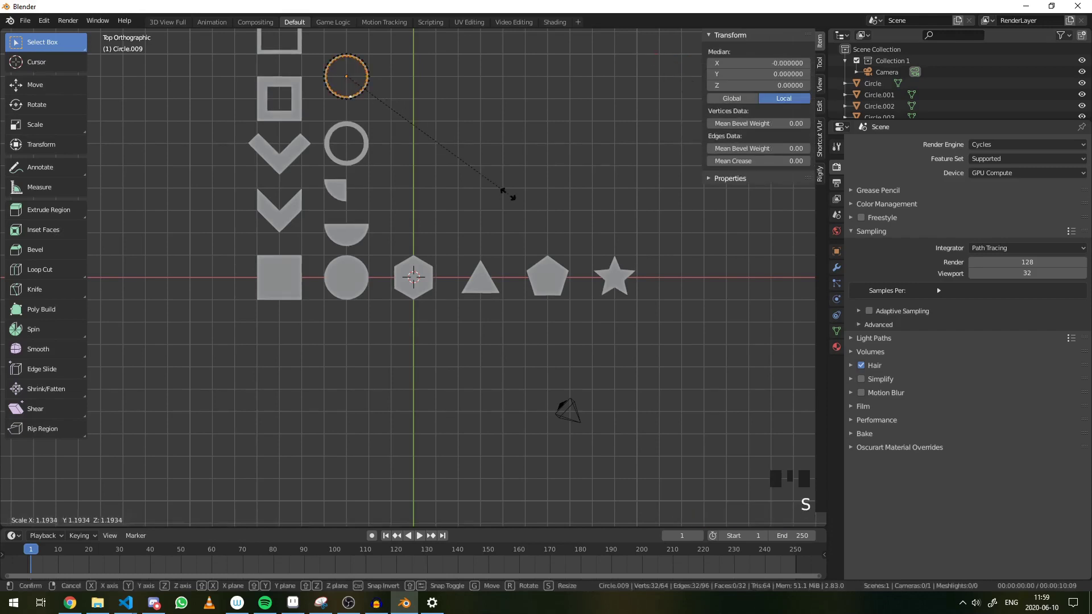
Step: Enlarge the upper ring's outer edge to make a thinner ring above the thick one
key(Tab)
key(a)
key(a)
click(355, 157)
key(a)
key(a)
scroll(up, 3)
click(286, 43)
scroll(down, 3)
key(a)
key(a)
Step: Review the circle column of half, quarter and ring shapes from preset views and adjust a piece in Edit Mode
scroll(up, 3)
click(214, 277)
key(ctrl+2)
key(ctrl+1)
key(ctrl+0)
key(Tab)
scroll(up, 3)
scroll(down, 3)
scroll(down, 3)
scroll(down, 3)
key(a)
key(a)
scroll(down, 3)
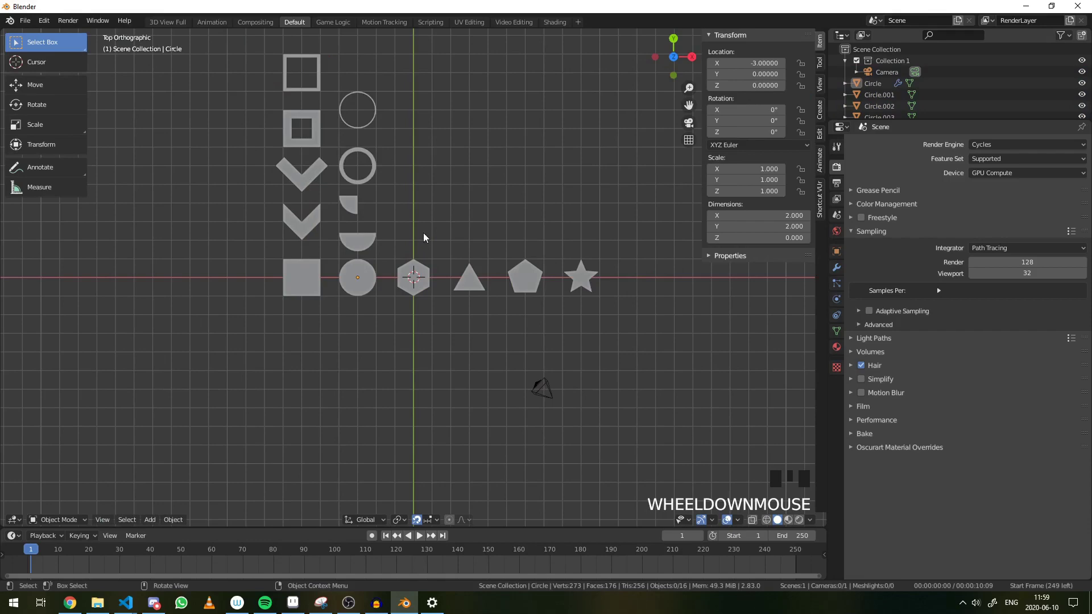
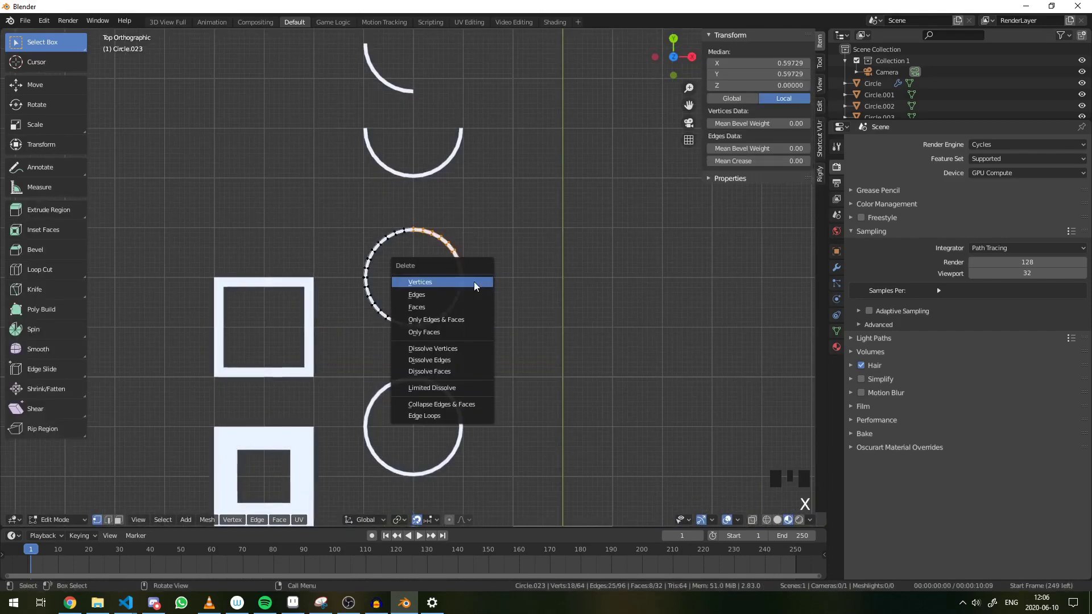
Step: Delete selected ring vertices to leave a partial arc outline atop the circle column
key(Tab)
scroll(down, 3)
key(a)
key(a)
scroll(down, 3)
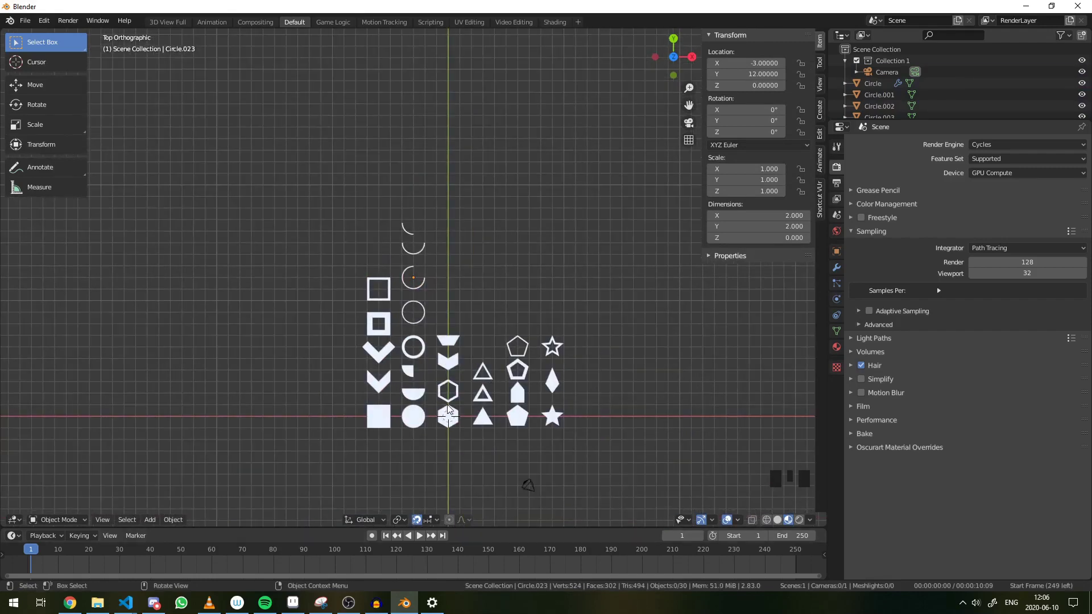
Step: Duplicate a square upward in the square column and delete the stray extra shape
scroll(up, 3)
drag(533, 416, 556, 430)
scroll(up, 3)
click(367, 474)
key(shift+d)
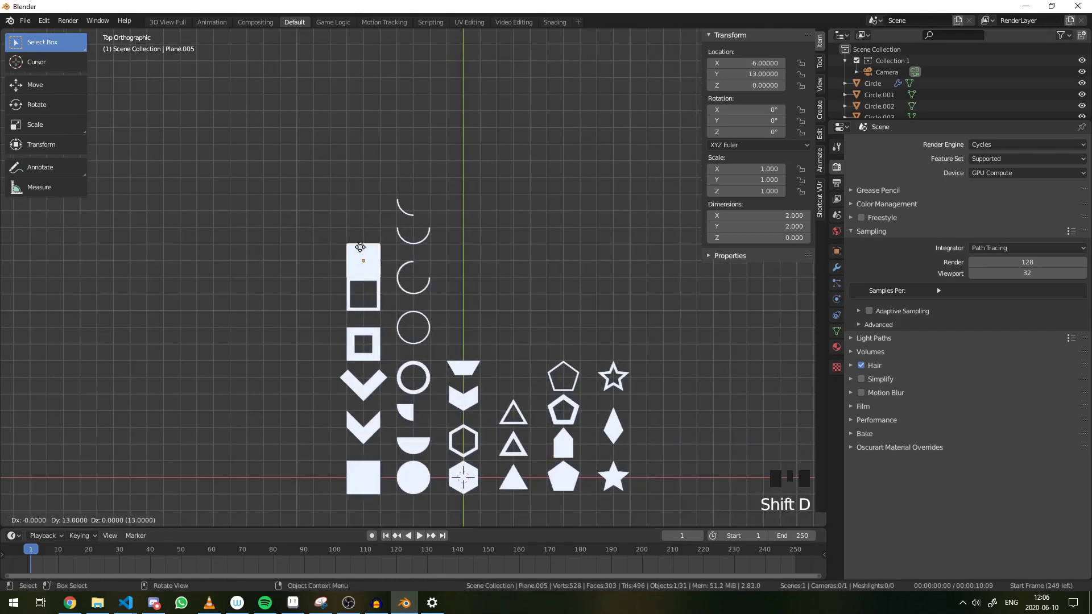
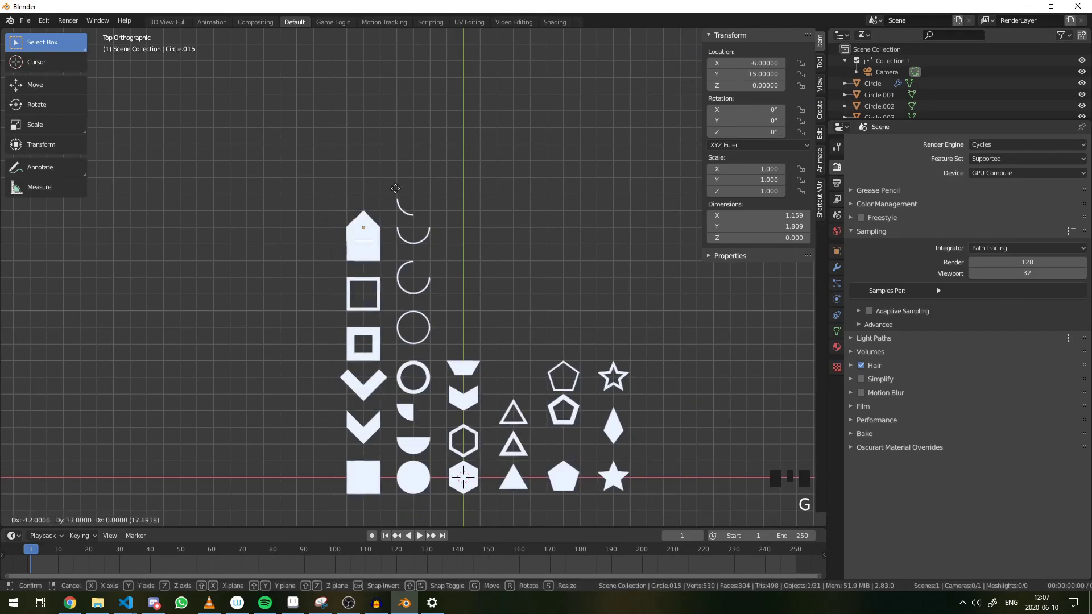
key(s)
key(g)
key(x)
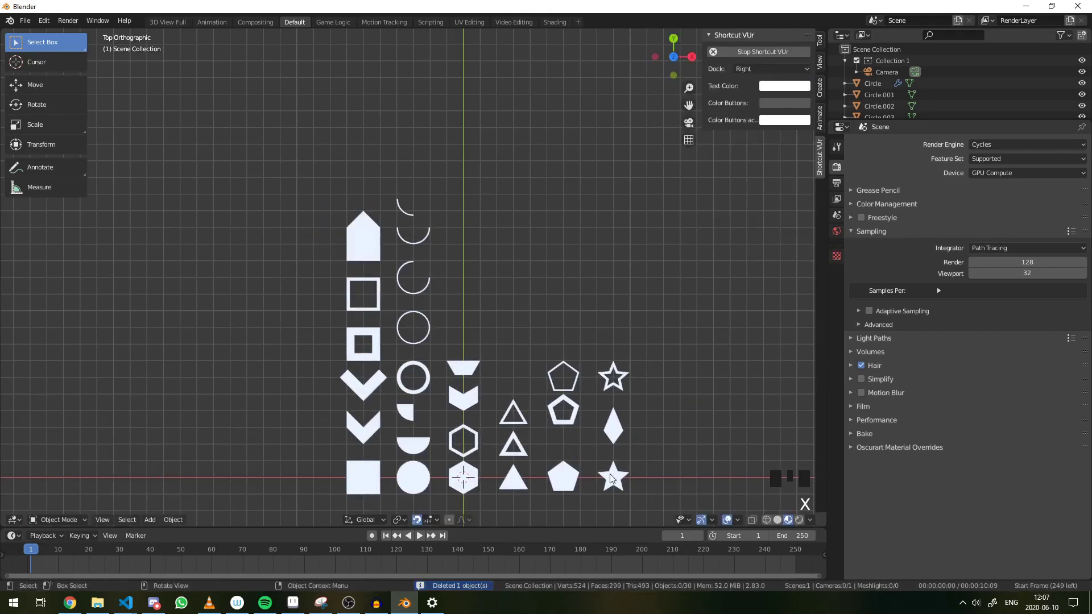
Step: Pull the square copy's top edge into a point, making a house-shaped arrow at Y 14
key(a)
key(a)
key(a)
click(369, 250)
key(s)
key(g)
key(ctrl+z)
key(a)
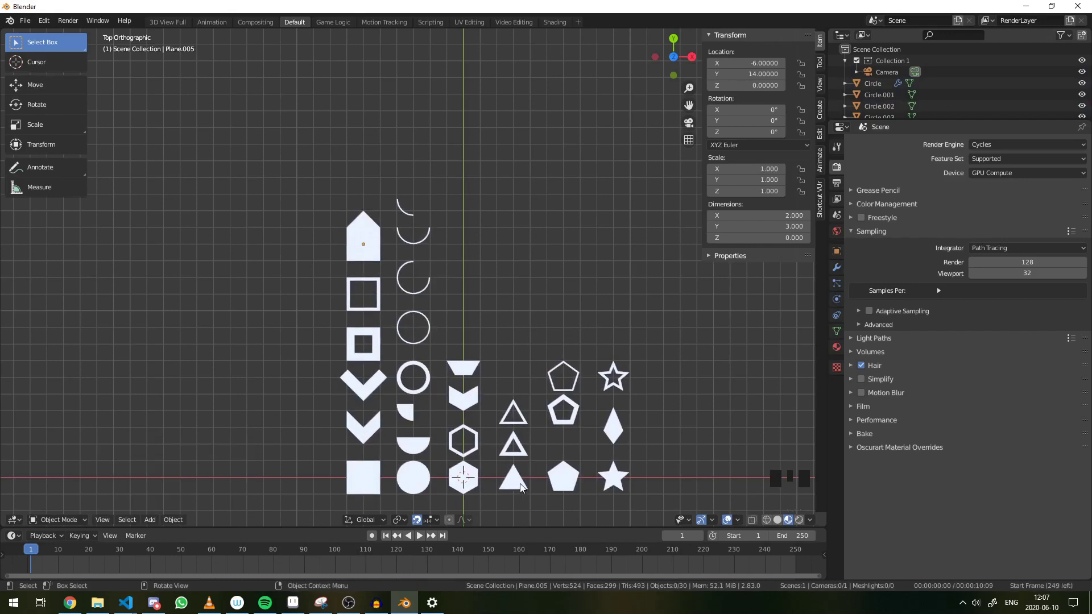
click(360, 488)
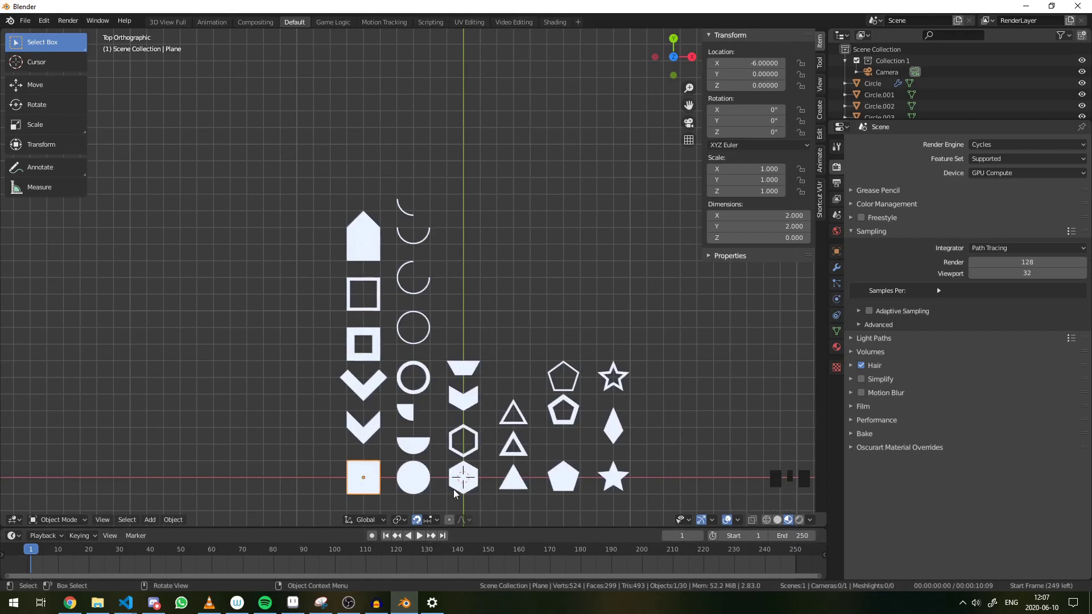
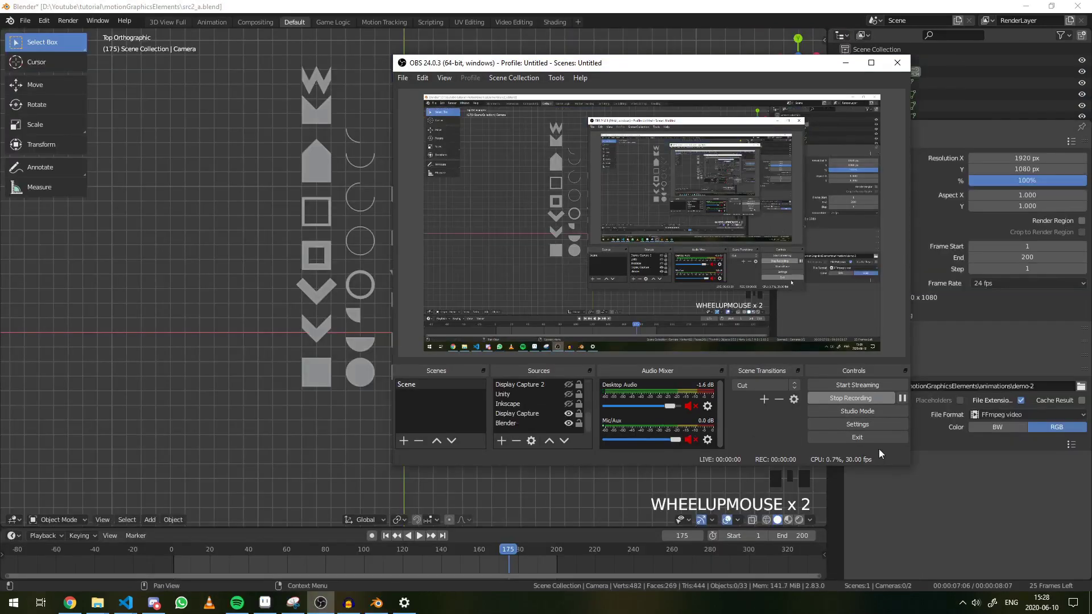
Step: Duplicate the chevron and start moving the copy about 25 units right along X
scroll(down, 3)
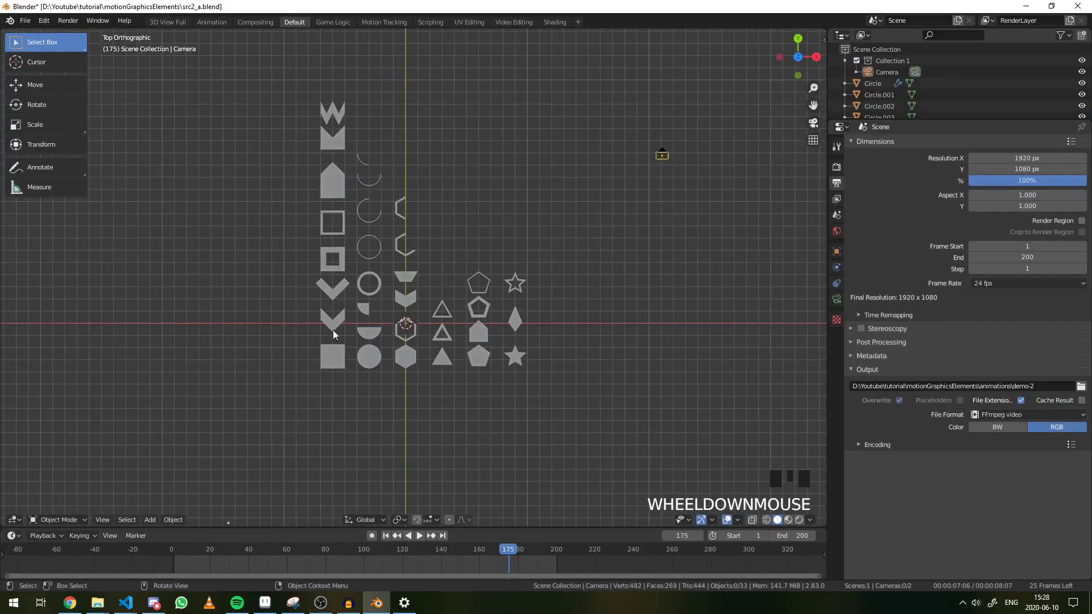
click(346, 314)
key(shift+d)
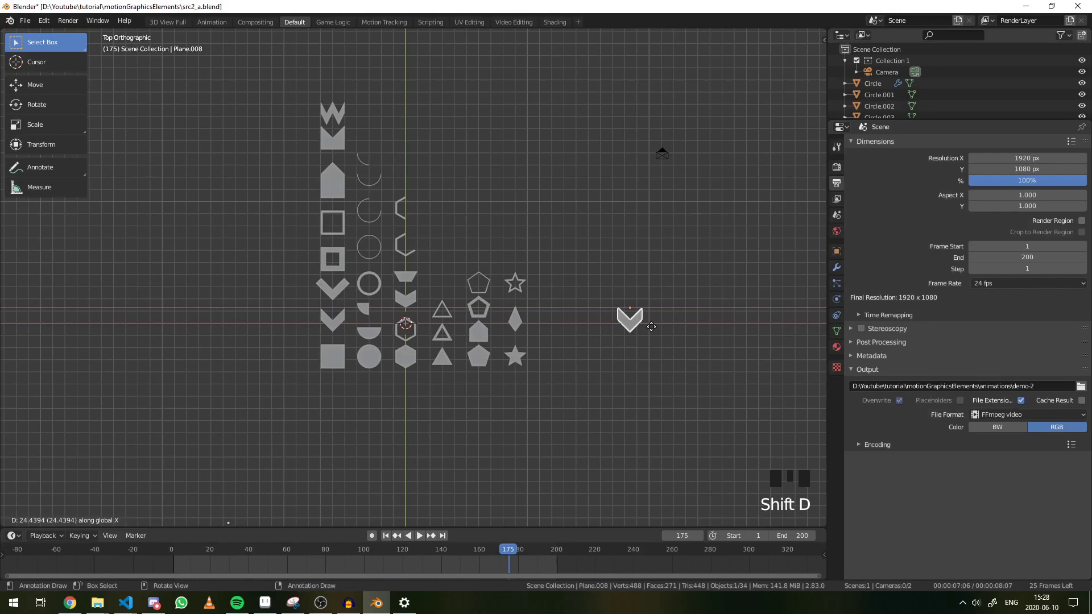
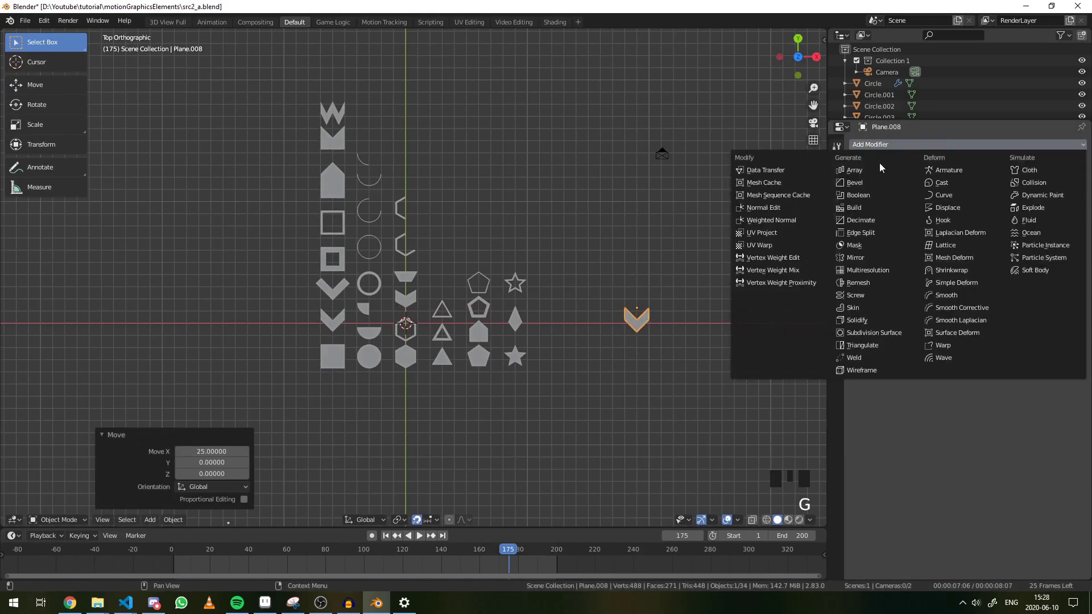
Step: Array the first chevron copy into a six-chevron horizontal zigzag strip
drag(874, 178, 764, 359)
scroll(down, 3)
key(a)
key(a)
click(680, 320)
Step: Duplicate the chevron, move it aside, apply its rotation and array it into a stacked pair
key(a)
click(352, 284)
key(shift+d)
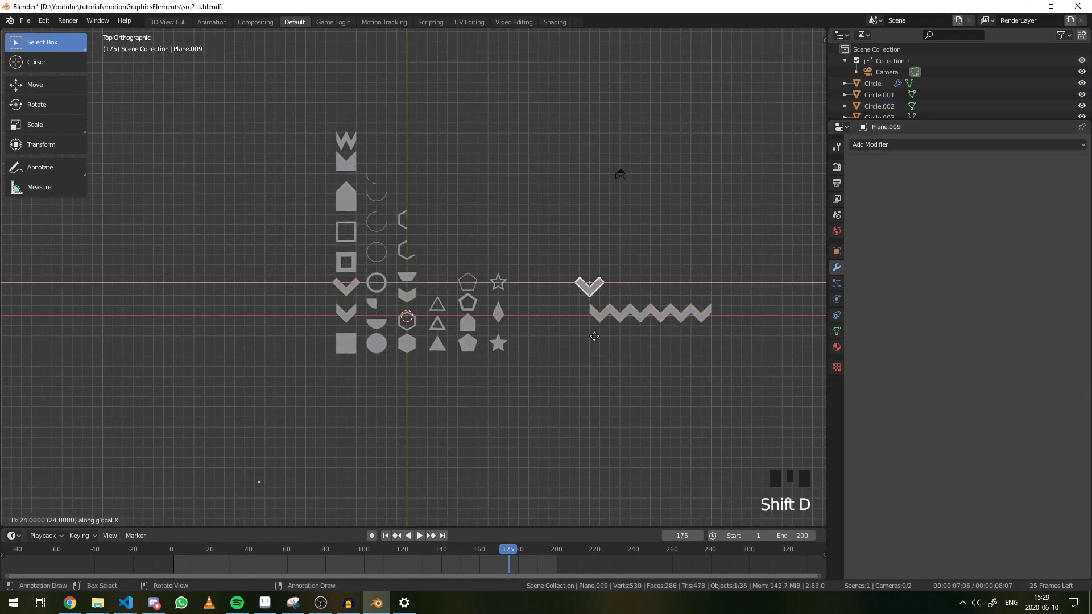
drag(861, 171, 659, 327)
scroll(up, 3)
scroll(down, 3)
key(ctrl+a)
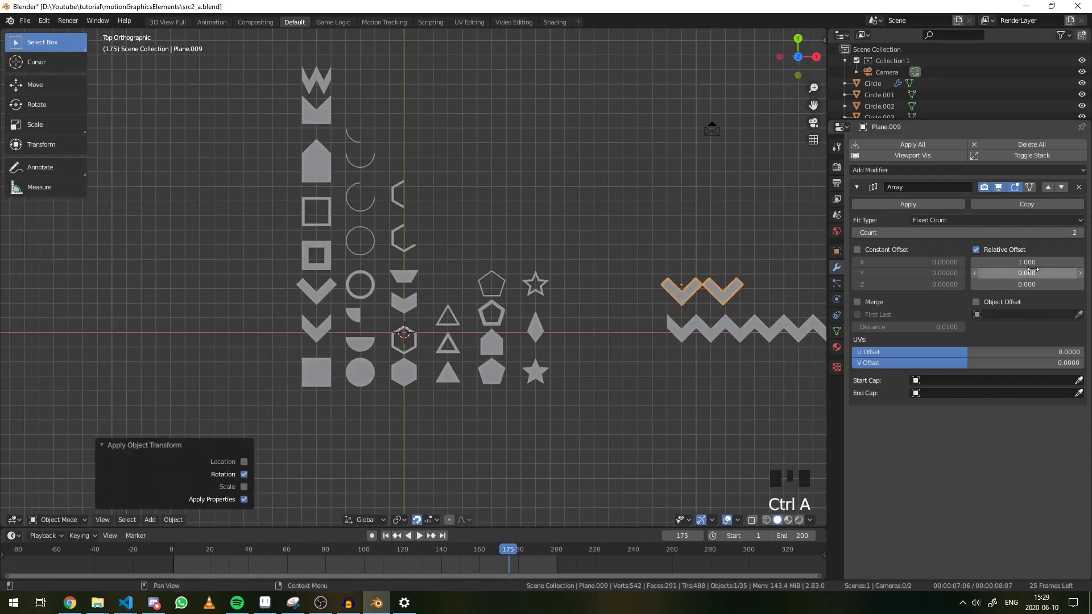
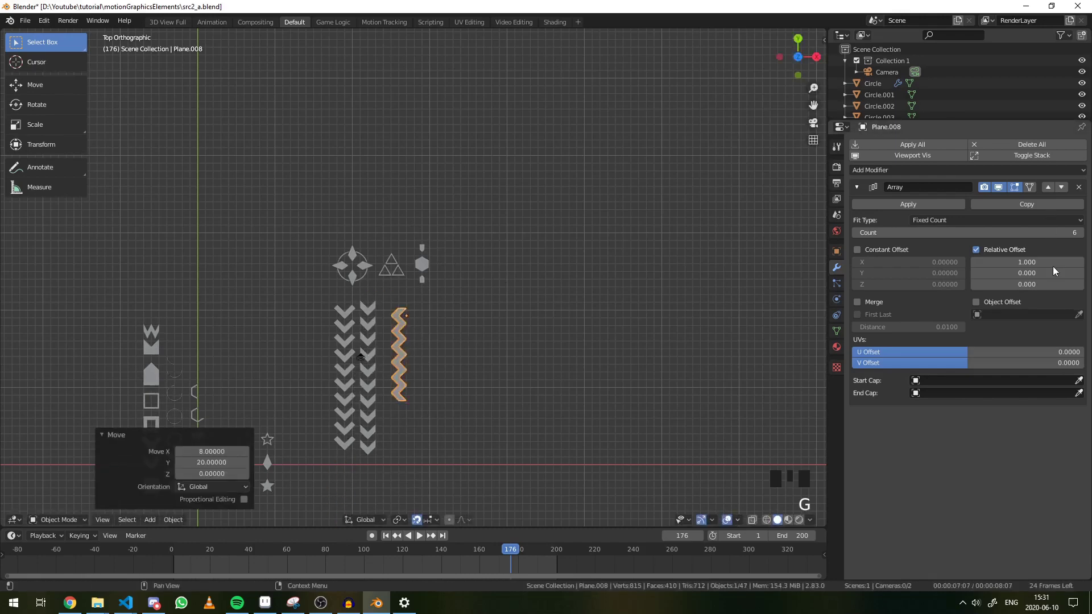
Step: Edit the zigzag strip's Array count toward ten repeats
click(1083, 234)
Step: Commit the repeat count of 10 and shift the selected chevron columns and zigzag slightly right
key(g)
key(a)
key(a)
key(b)
key(g)
key(a)
key(a)
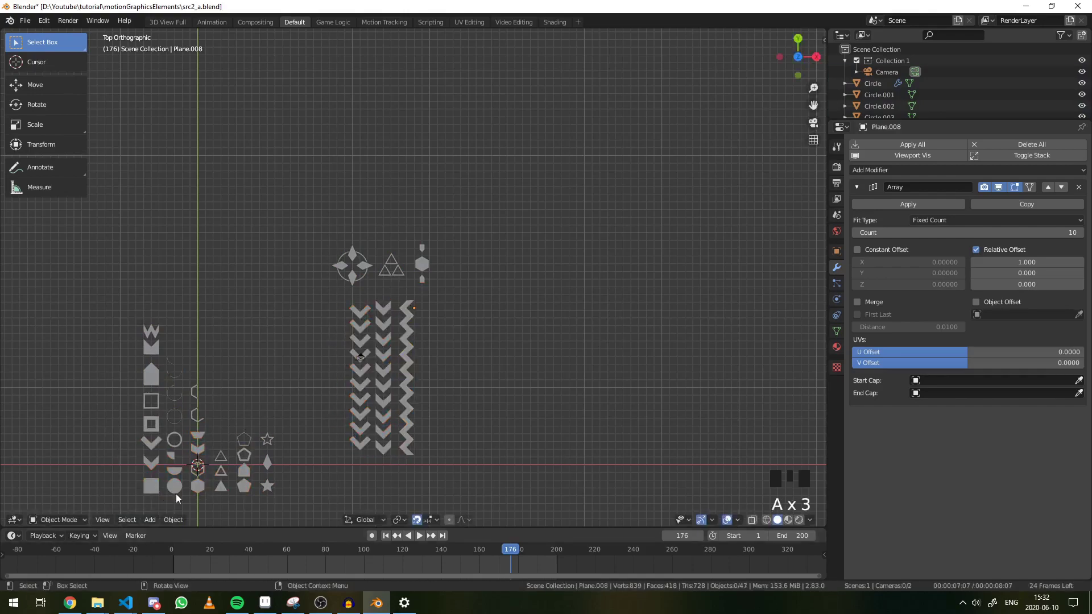
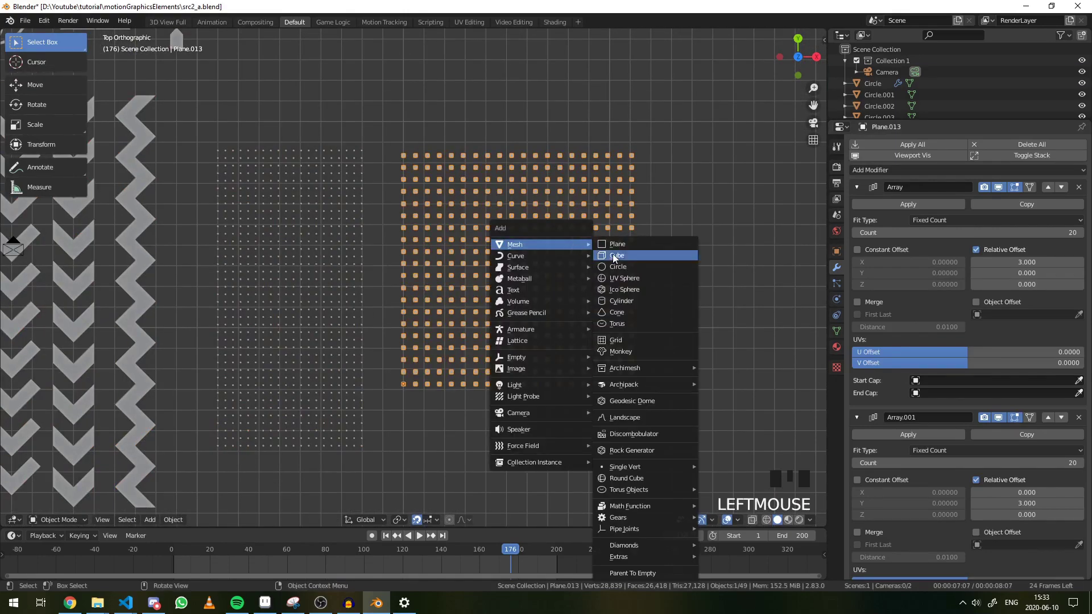
Step: Add a large smooth circle and move and scale it to cover the dot grid's centre
key(shift+a)
scroll(down, 3)
key(g)
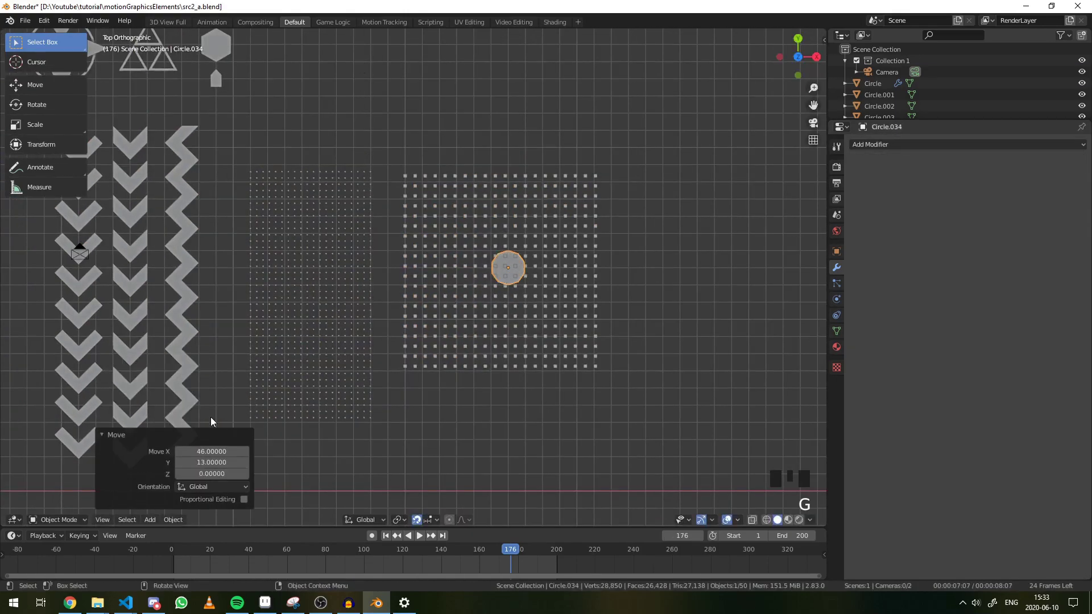
key(s)
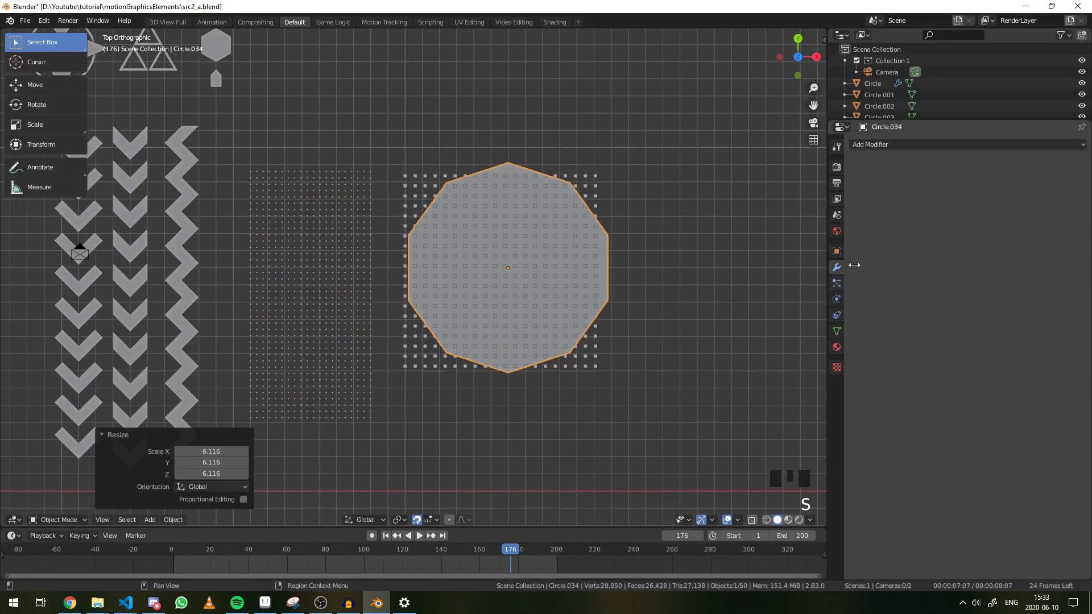
drag(868, 334, 687, 327)
key(Tab)
key(Tab)
scroll(up, 3)
key(s)
key(g)
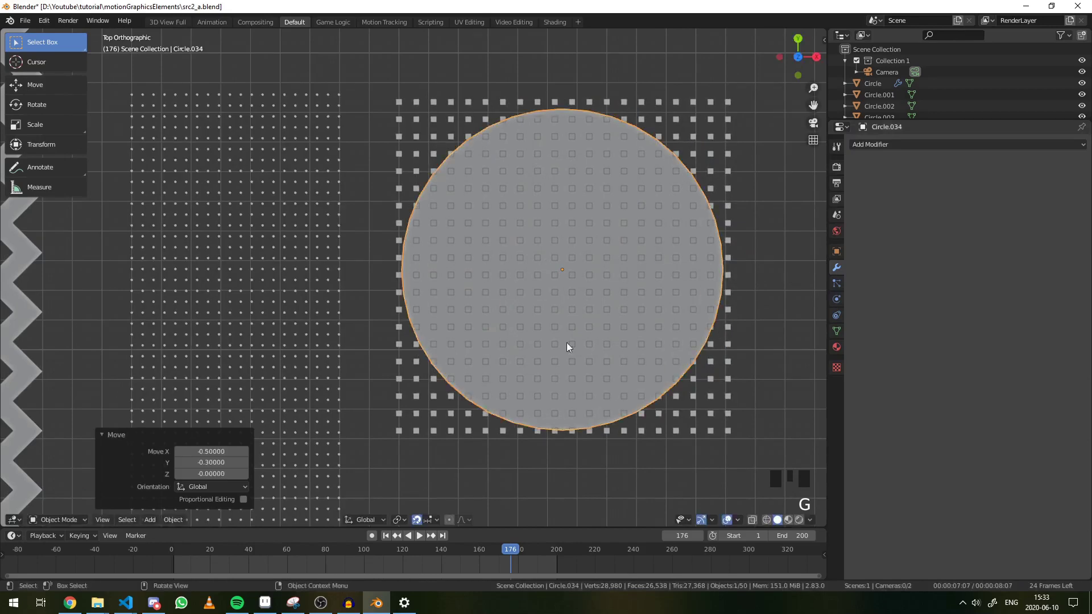
drag(737, 334, 725, 257)
key(g)
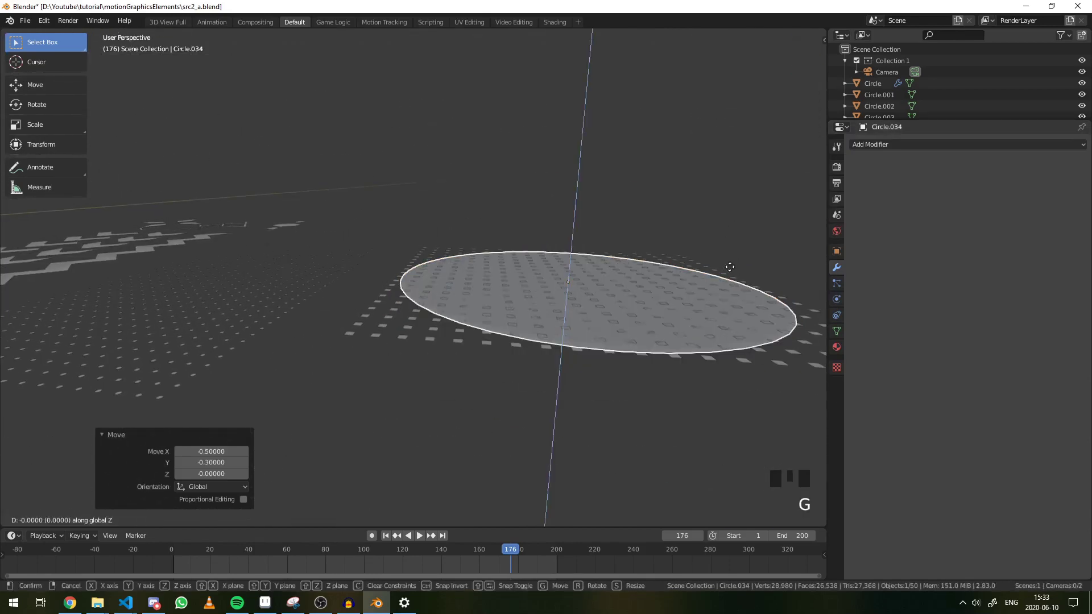
click(759, 362)
Step: Orbit to view the grid at an angle and select the dot grid for a new modifier
drag(600, 305, 692, 426)
click(692, 426)
click(706, 452)
drag(894, 207, 775, 275)
key(Tab)
key(Tab)
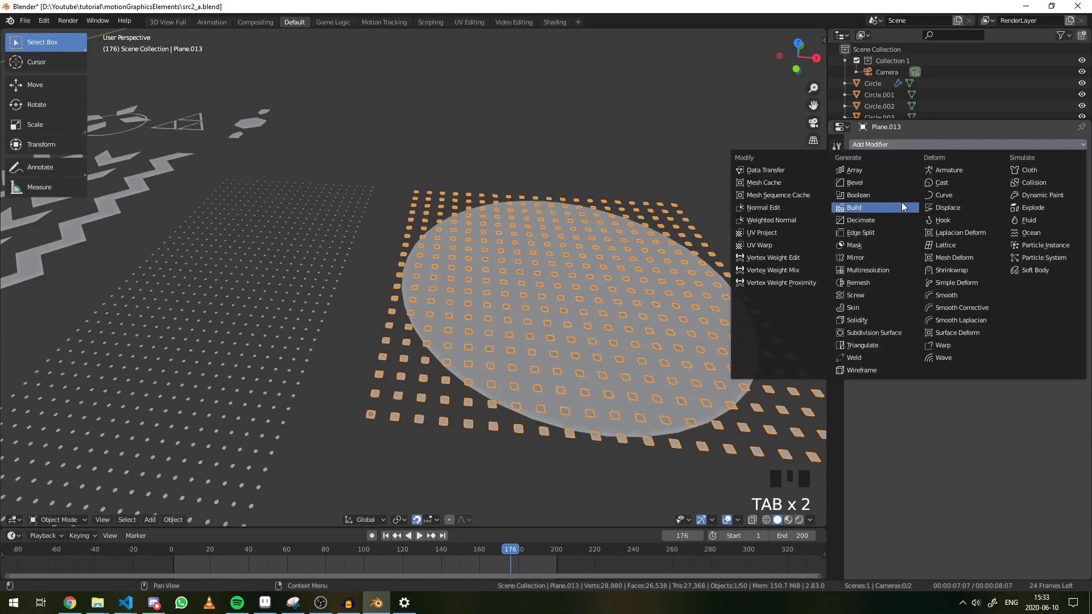
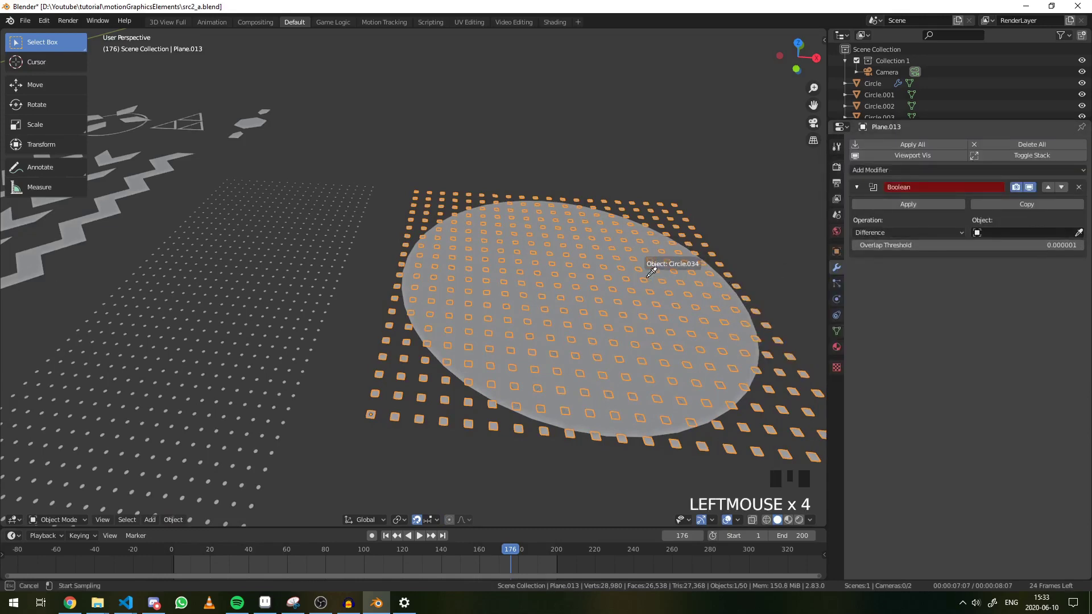
Step: Give the dot grid a Boolean modifier using Circle.034 as the cutter
drag(909, 240, 693, 276)
drag(694, 275, 735, 362)
click(736, 362)
Step: Extrude the circle's face downward into a thick disc 0.2 deep
key(h)
middle_click(689, 353)
key(ctrl+z)
drag(716, 355, 721, 318)
key(Tab)
key(e)
key(Tab)
key(g)
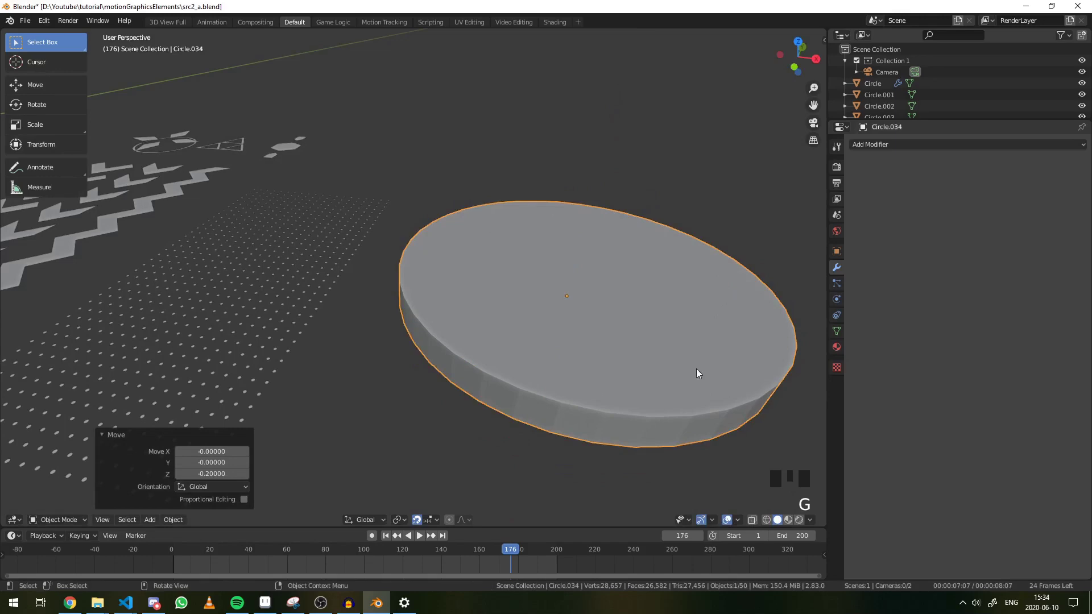
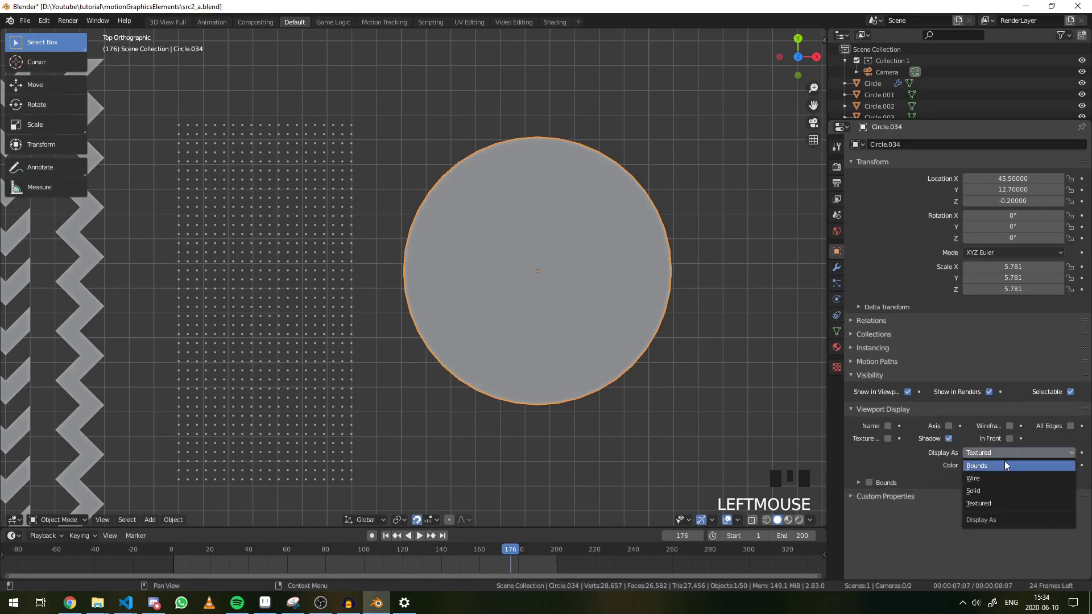
Step: Set Circle.034 to display as wireframe, revealing the circular patch of dots
click(997, 480)
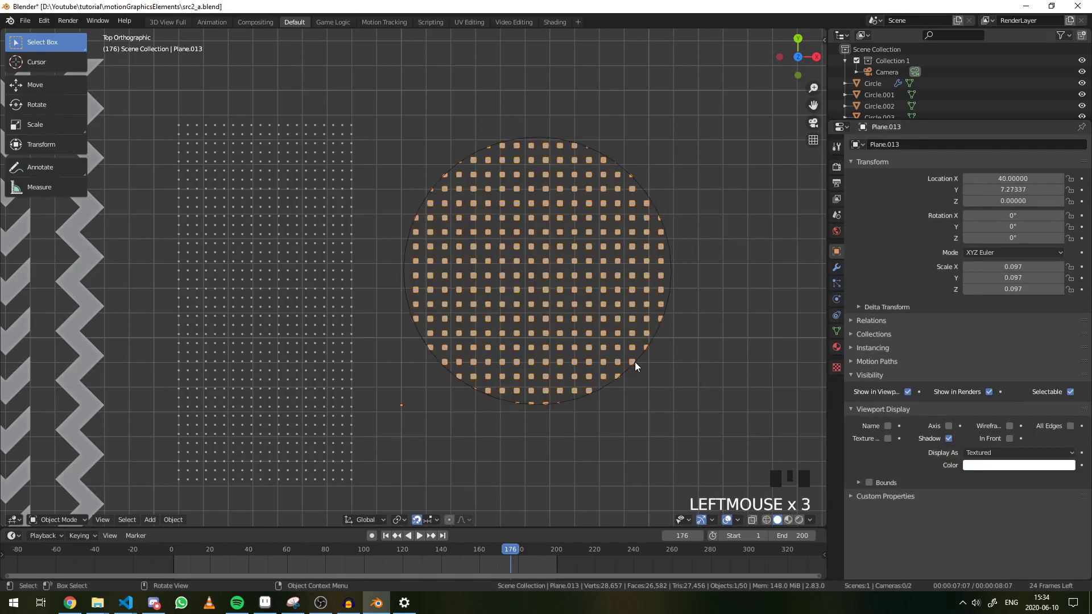
click(636, 372)
click(673, 364)
scroll(down, 3)
click(619, 350)
Step: Lower the circle on Z to -0.7, check the depth from an angle, then return to top view
key(s)
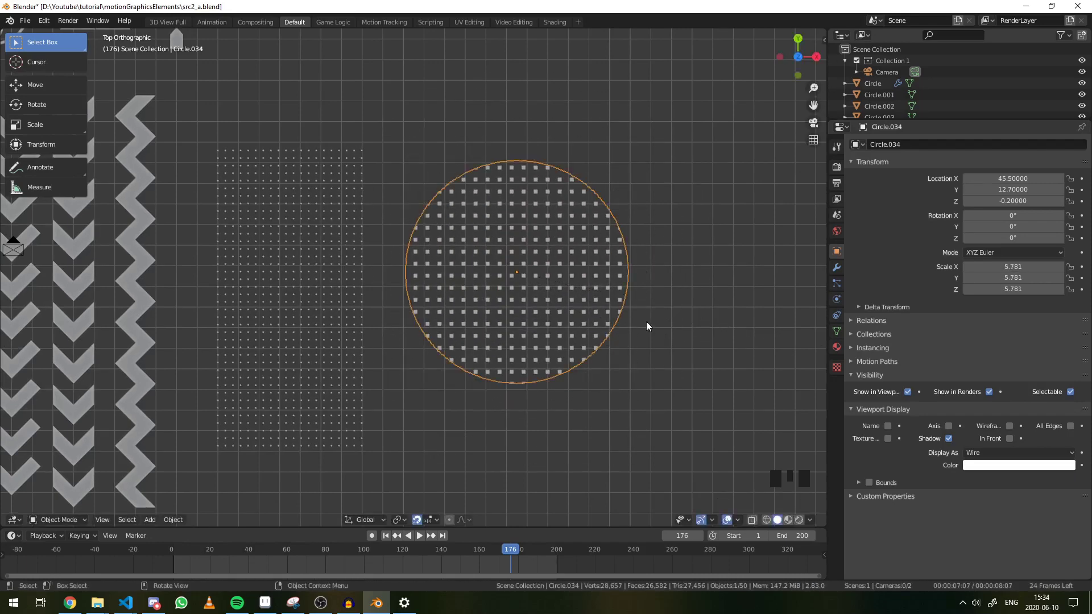
key(a)
key(a)
scroll(down, 3)
drag(480, 359, 477, 284)
scroll(up, 3)
click(478, 287)
click(517, 288)
key(g)
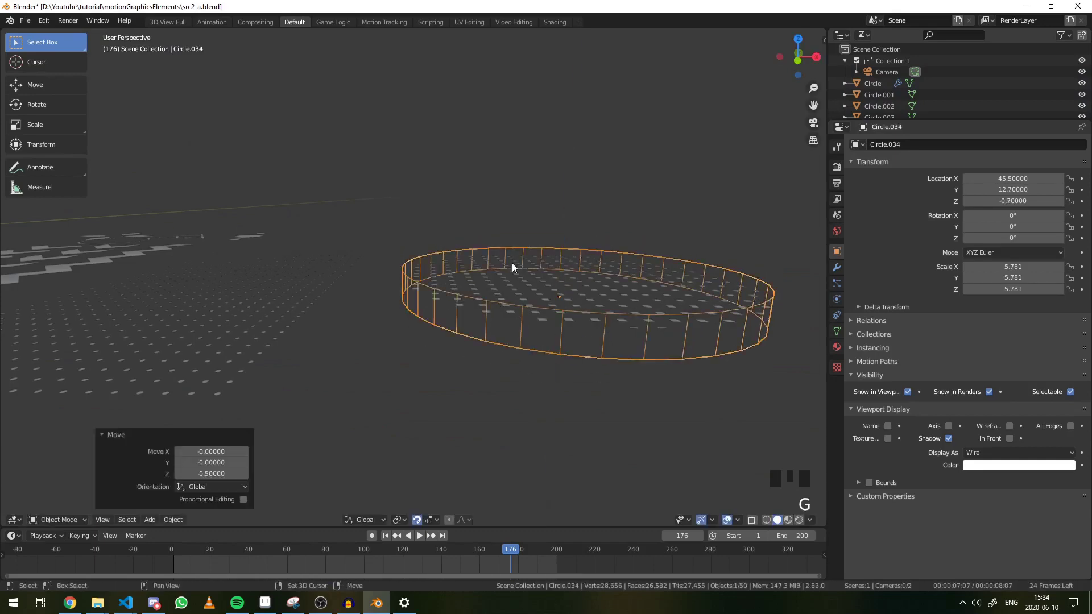
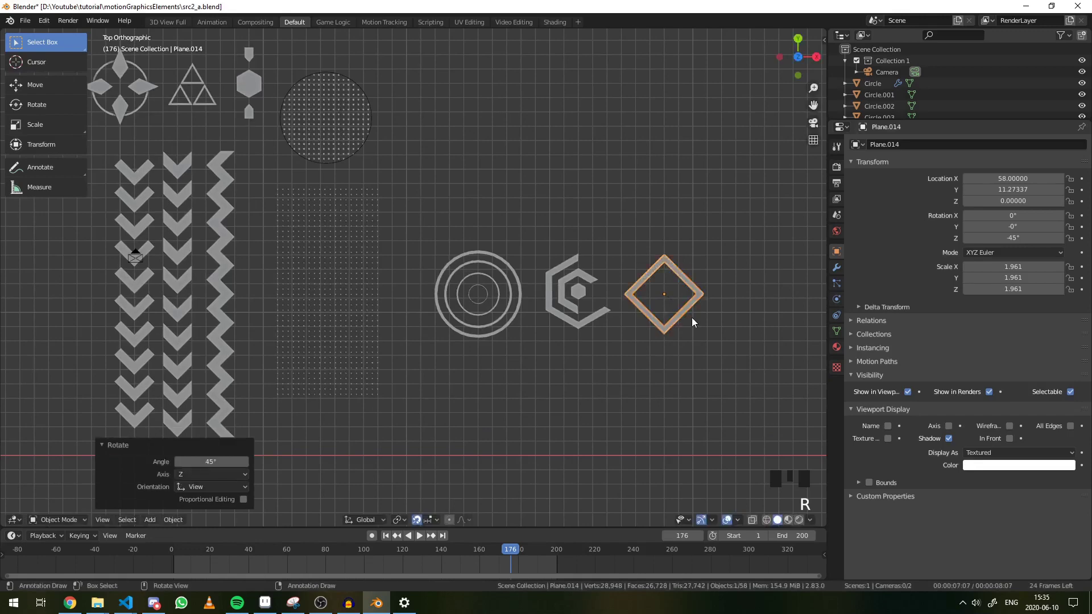
Step: Duplicate the diamond outline and shrink the copy to nest inside the original
key(shift+d)
key(s)
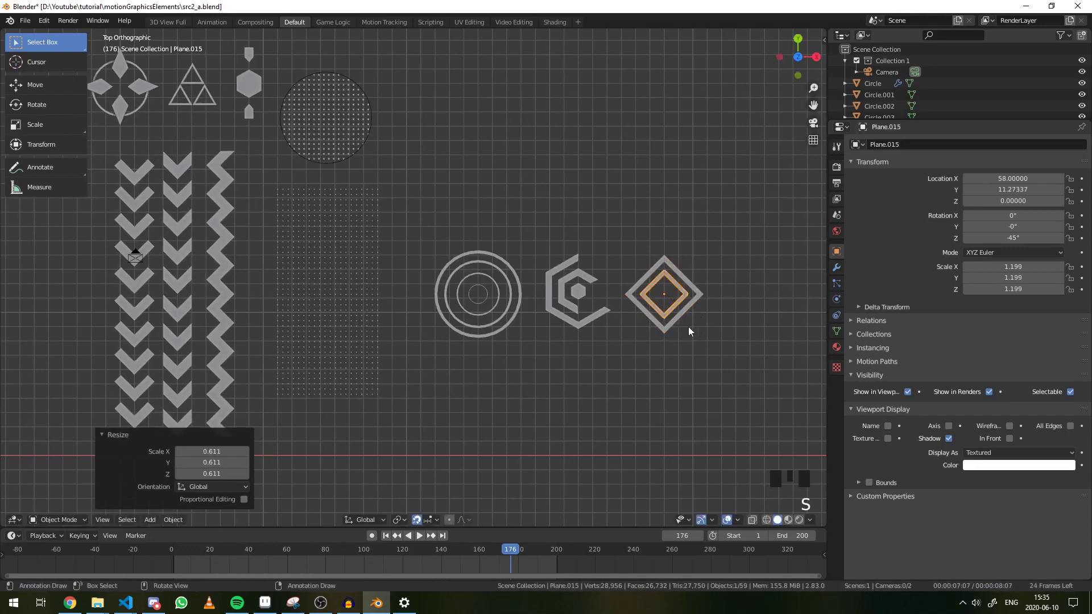